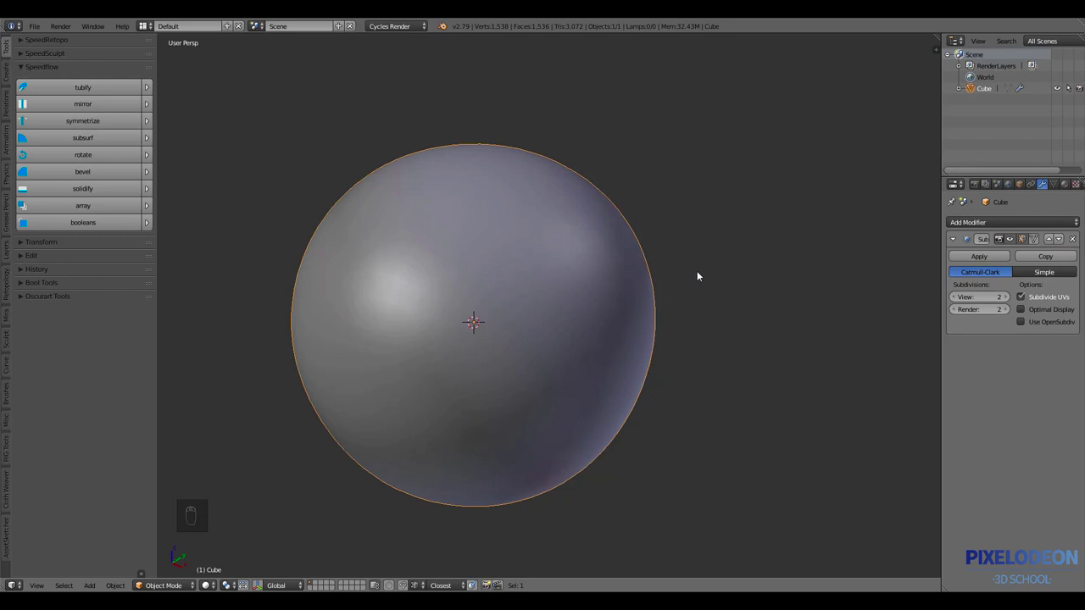
Hide the SpeedFlow tool shelf so only the sphere-shaped object fills the viewport
{"action": "key", "text": "ctrl+shift+q"}
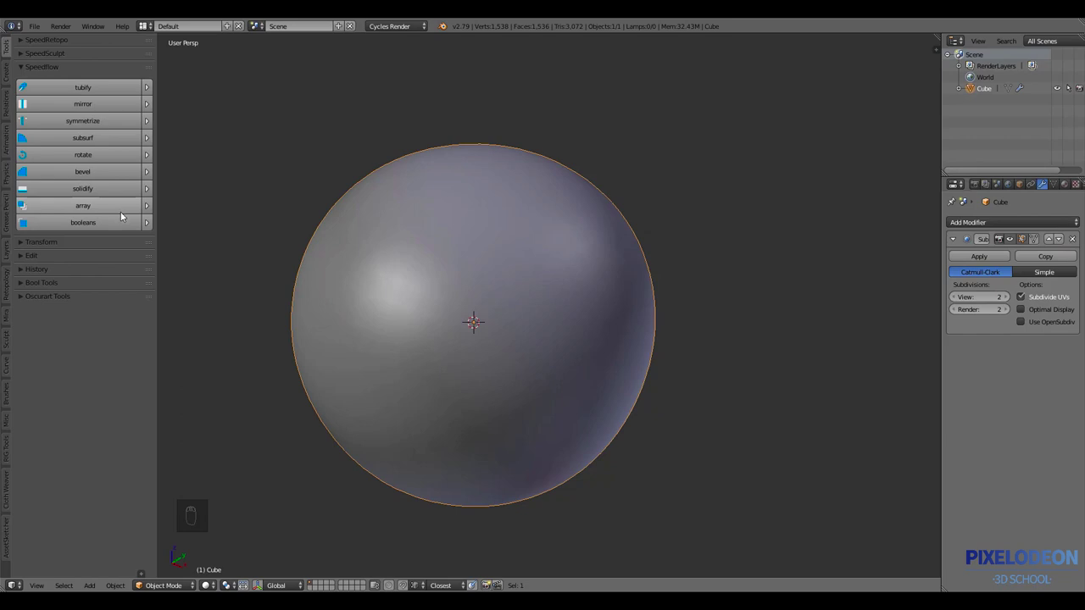
{"action": "key", "text": "t"}
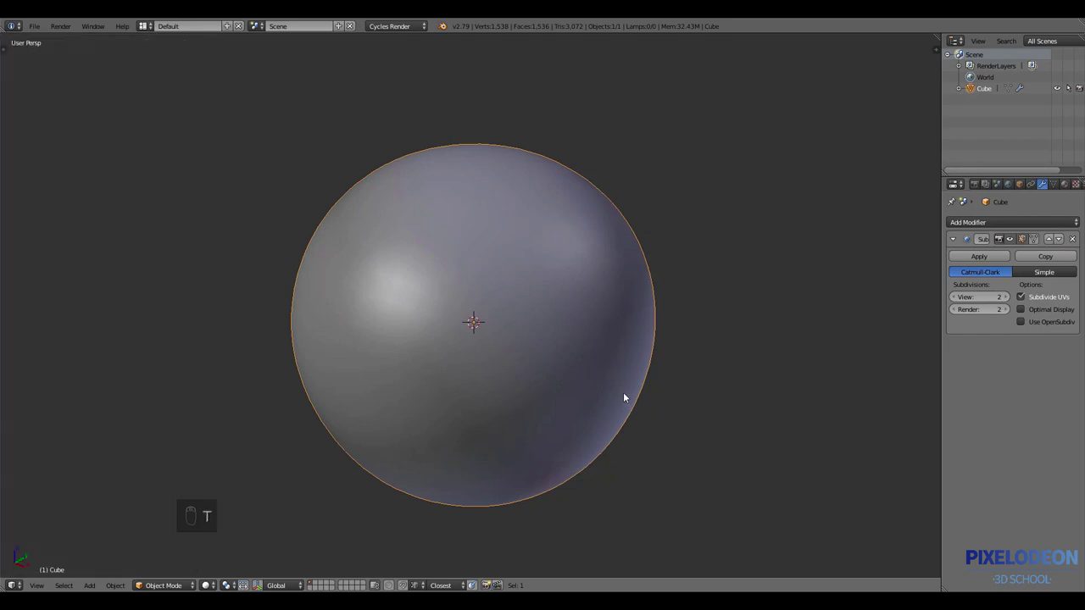
{"action": "key", "text": "ctrl+shift+q"}
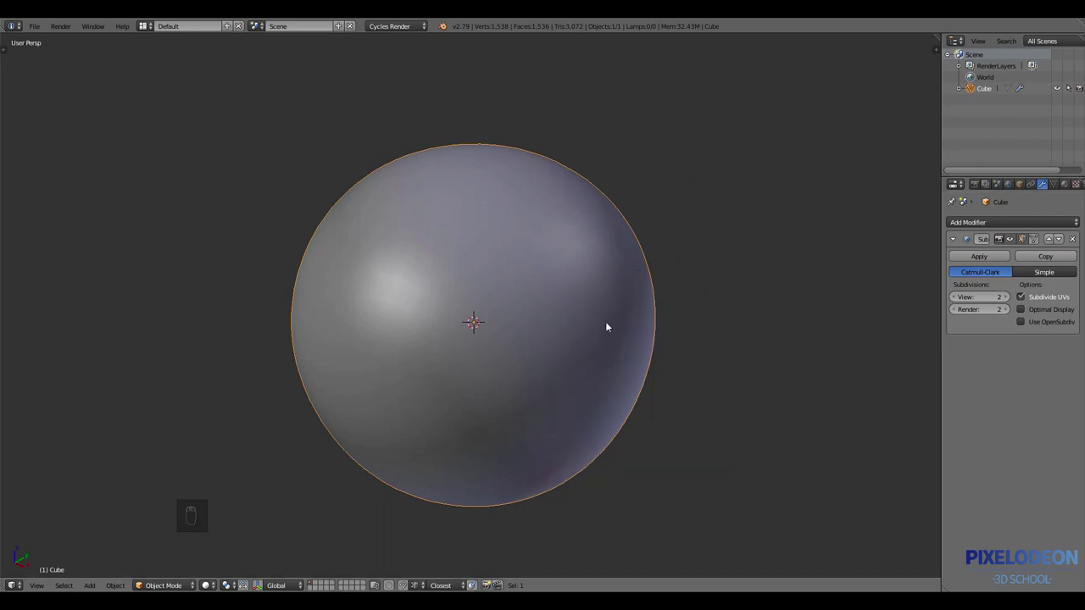
Delete the sphere-shaped object and add a fresh cube from the Mesh menu
{"action": "key", "text": "x"}
{"action": "key", "text": "shift+a"}
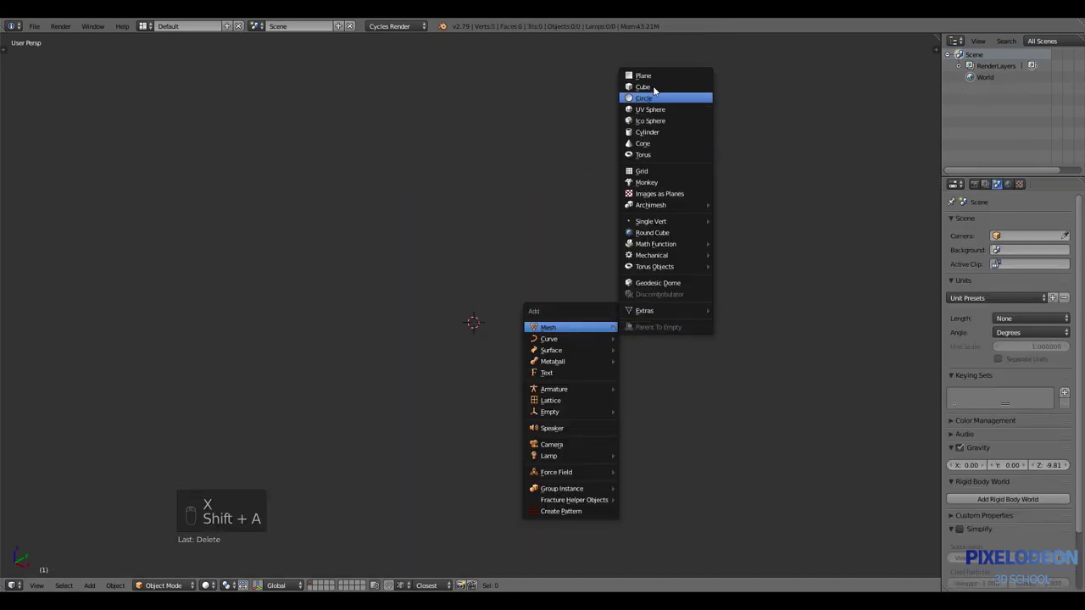
{"action": "left_click", "coordinate": [588, 265]}
Add a Catmull-Clark subdivision modifier to the new cube at viewport level 2
{"action": "left_click_drag", "start_coordinate": [613, 277], "coordinate": [606, 308]}
{"action": "key", "text": "ctrl+shift+q"}
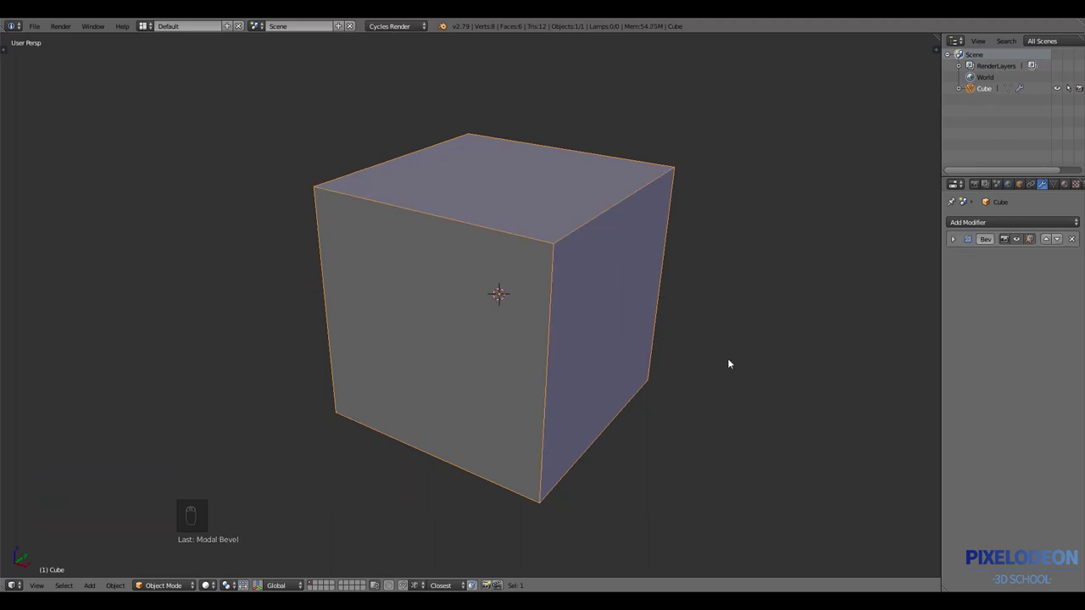
{"action": "left_click_drag", "start_coordinate": [1073, 236], "coordinate": [794, 287]}
Add a Bevel modifier to the cube, widen it and set Segments to 7
{"action": "key", "text": "Escape"}
{"action": "key", "text": "ctrl+shift+q"}
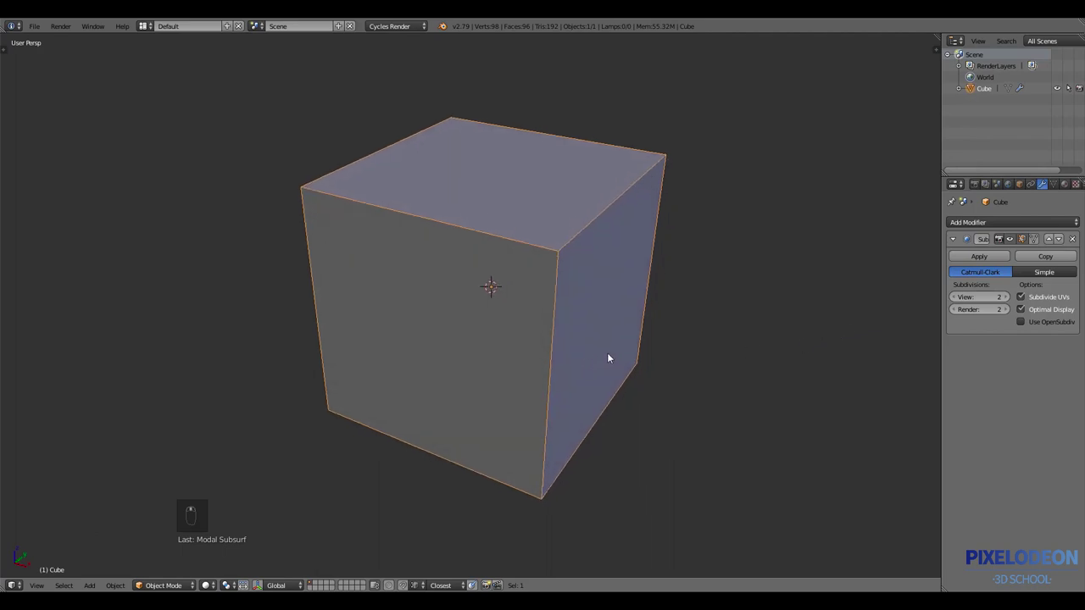
{"action": "key", "text": "Tab"}
{"action": "left_click_drag", "start_coordinate": [1078, 243], "coordinate": [672, 356]}
{"action": "key", "text": "ctrl+shift+q"}
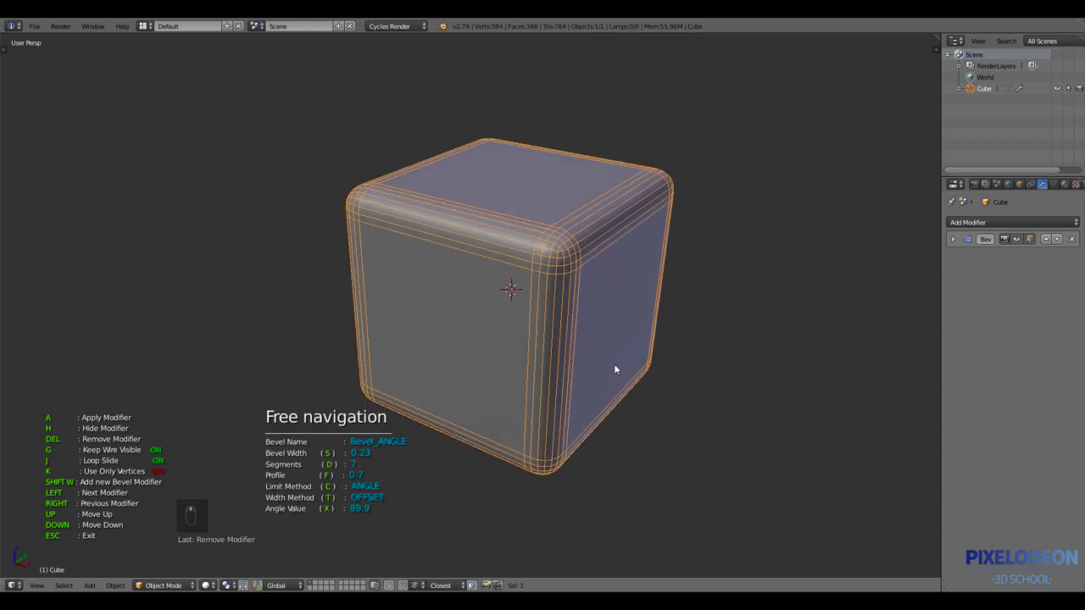
{"action": "left_click_drag", "start_coordinate": [577, 379], "coordinate": [585, 338]}
{"action": "key", "text": "ctrl+shift+q"}
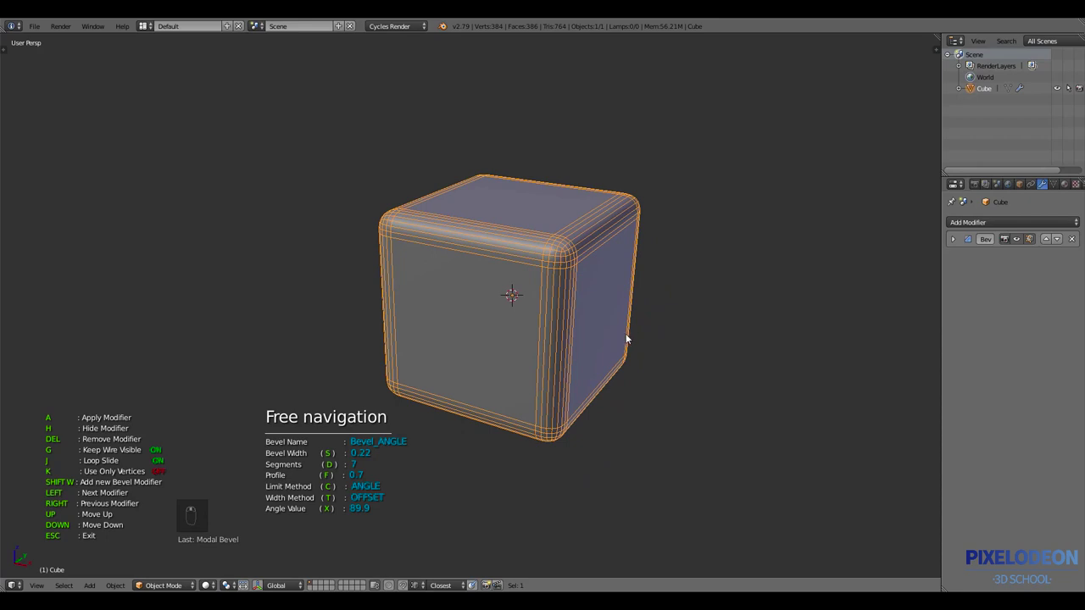
{"action": "left_click_drag", "start_coordinate": [634, 345], "coordinate": [655, 363]}
{"action": "key", "text": "ctrl+shift+q"}
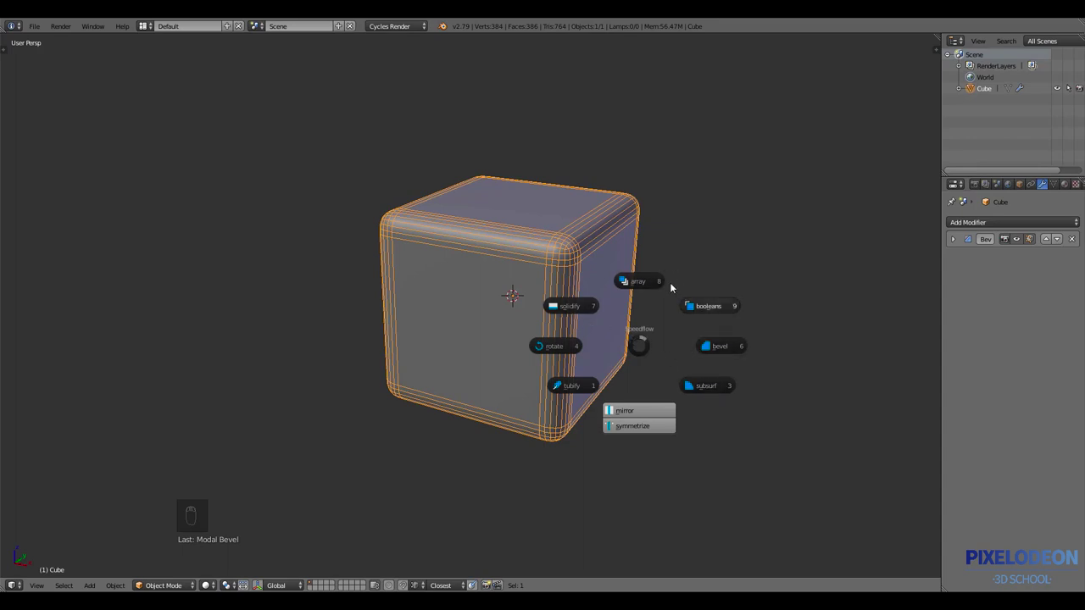
Duplicate the cube, scale the copy down and raise it along Z above the original
{"action": "key", "text": "shift+a"}
{"action": "left_click_drag", "start_coordinate": [592, 318], "coordinate": [662, 329]}
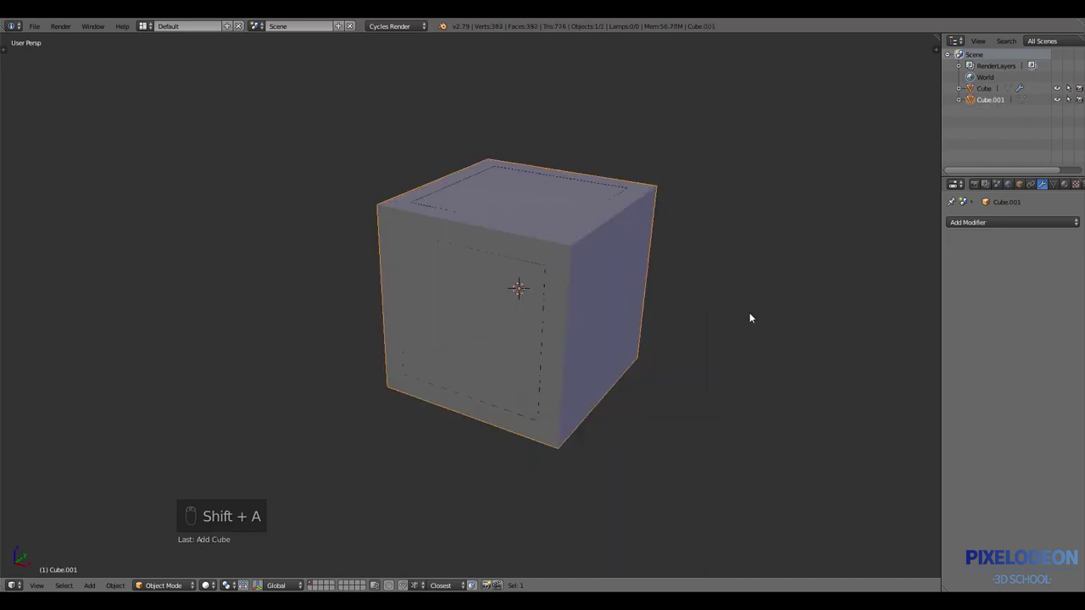
{"action": "key", "text": "s"}
{"action": "key", "text": "g"}
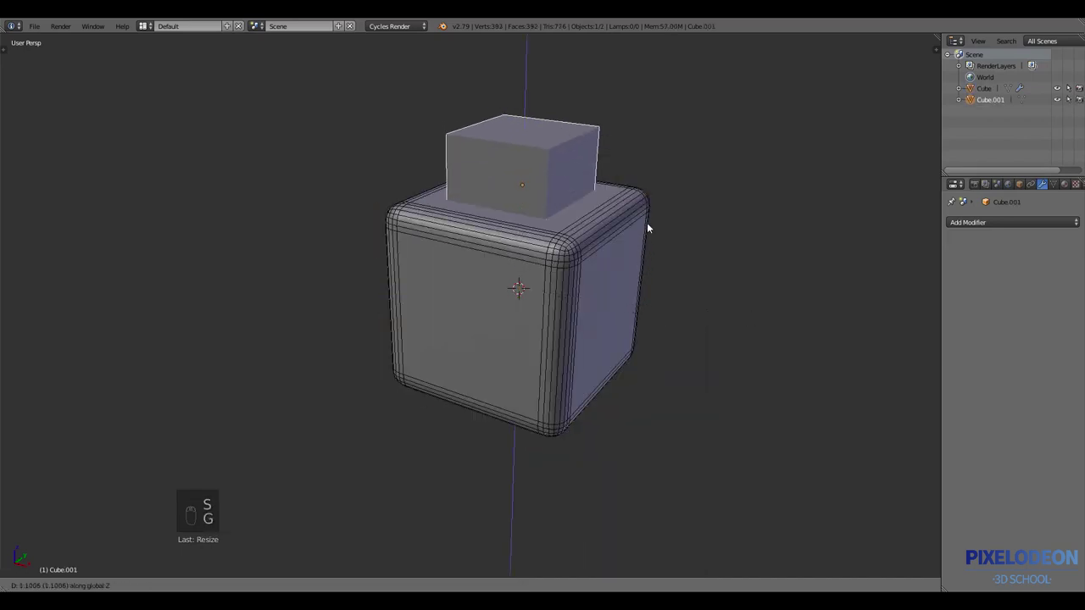
{"action": "left_click_drag", "start_coordinate": [606, 238], "coordinate": [636, 235]}
Use the small box as a Boolean Difference cutter into the rounded cube's top
{"action": "key", "text": "ctrl+shift+q"}
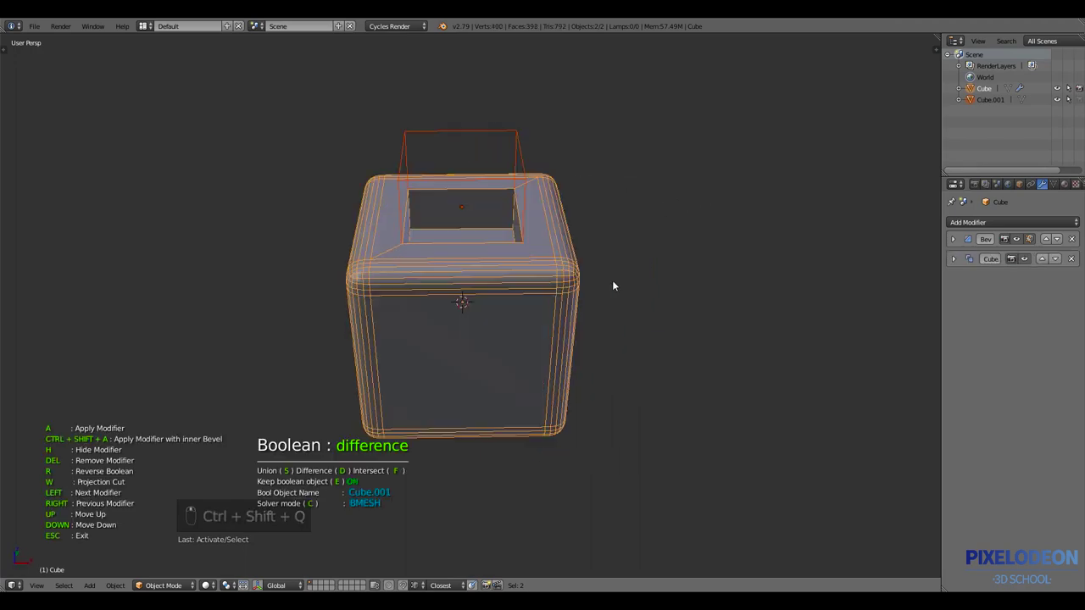
{"action": "left_click_drag", "start_coordinate": [595, 286], "coordinate": [322, 480]}
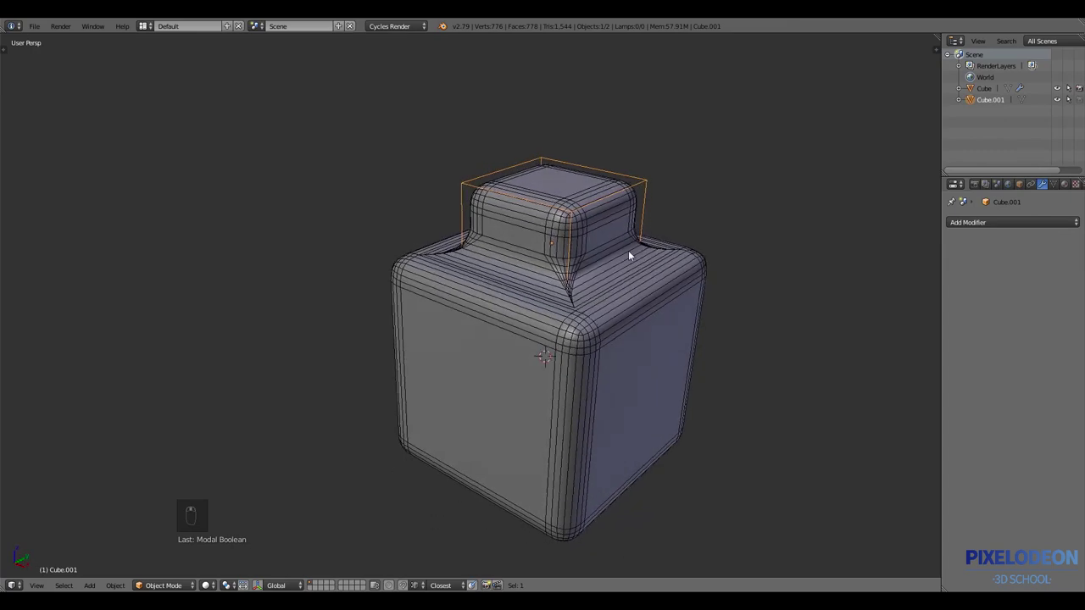
{"action": "key", "text": "ctrl+z"}
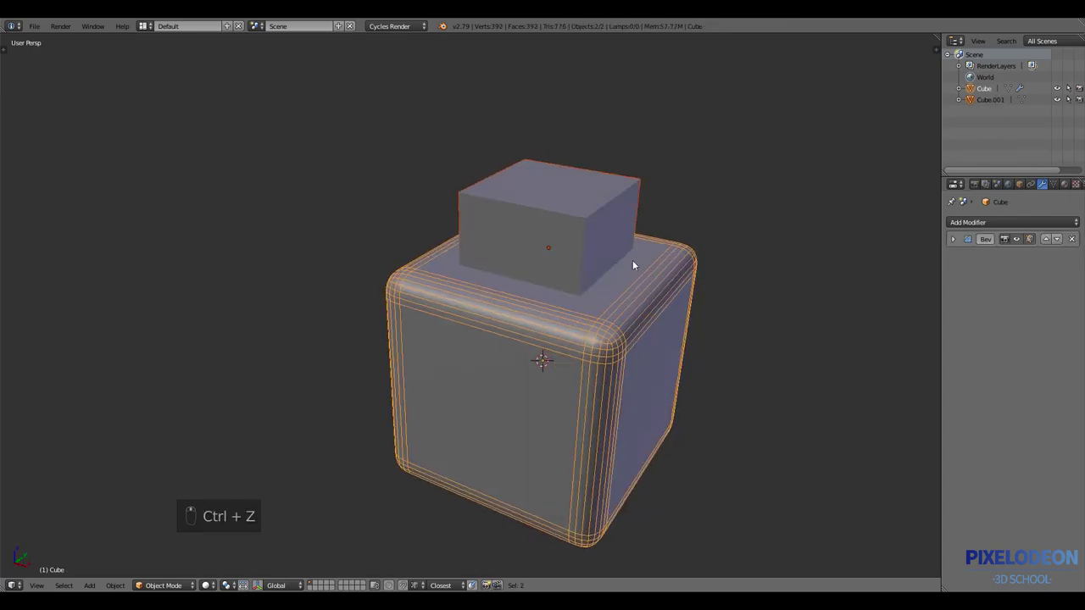
{"action": "key", "text": "ctrl+shift+q"}
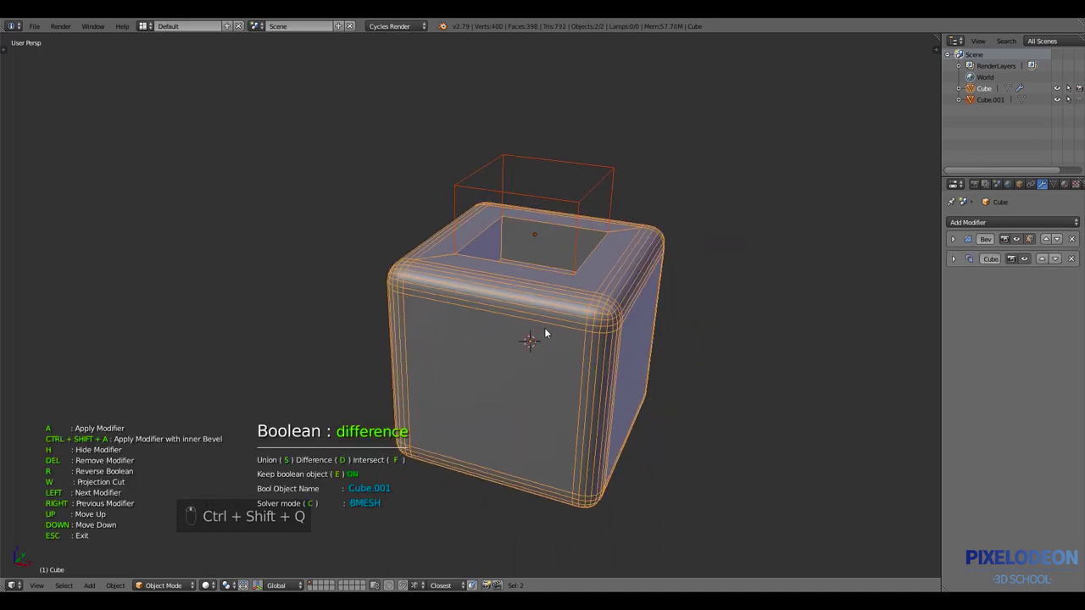
Move the Boolean modifier above the Bevel so the hole's rim gets bevelled edges
{"action": "left_click_drag", "start_coordinate": [129, 433], "coordinate": [710, 271]}
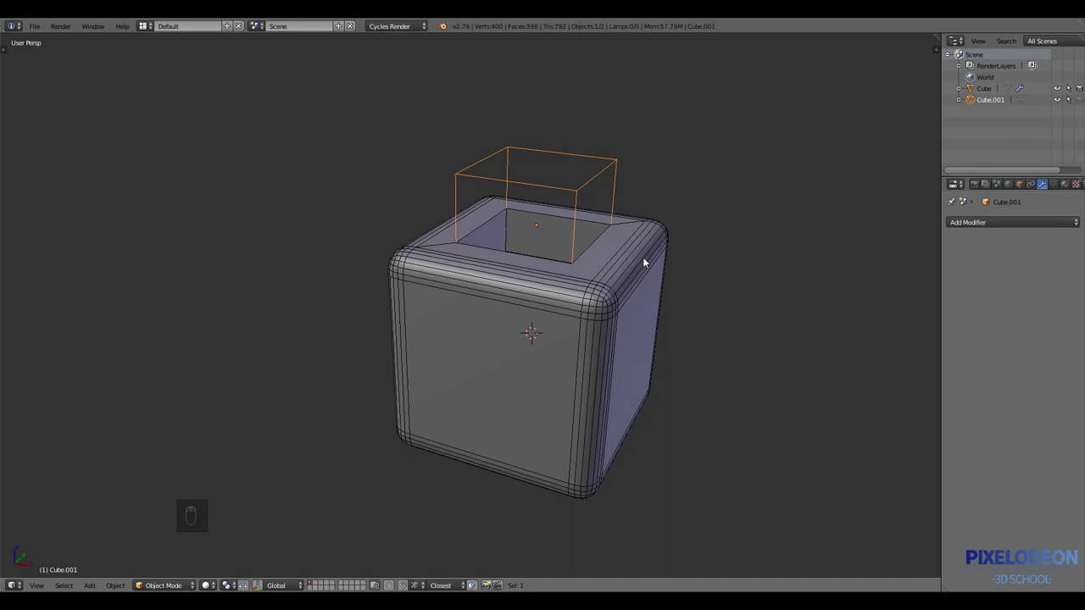
{"action": "left_click_drag", "start_coordinate": [653, 238], "coordinate": [604, 282]}
{"action": "key", "text": "ctrl+shift+q"}
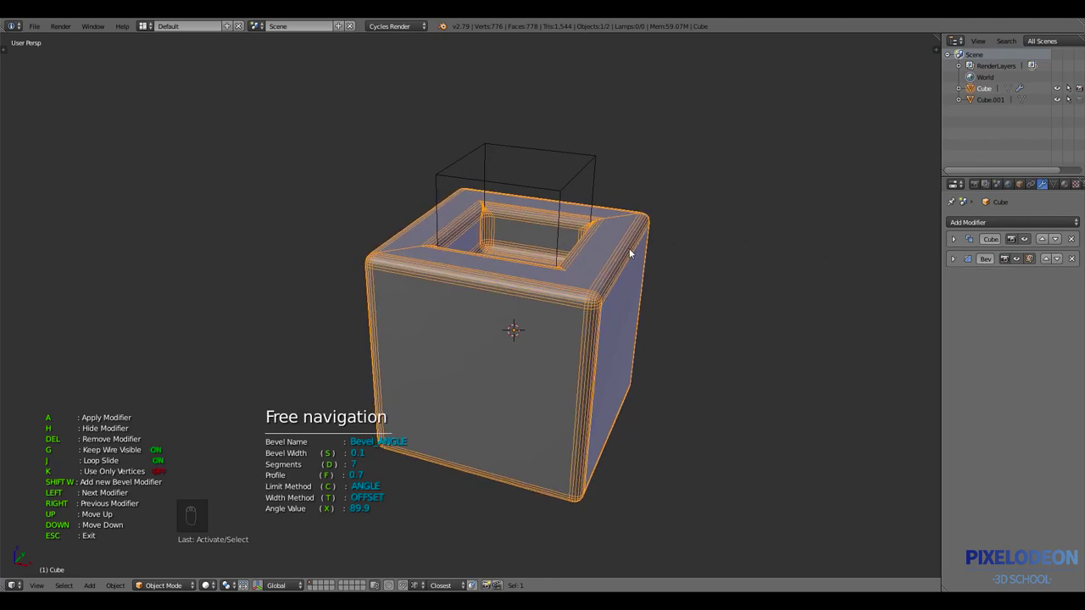
{"action": "left_click_drag", "start_coordinate": [587, 265], "coordinate": [611, 327]}
Reselect the rounded cube and add an Array modifier with count 1
{"action": "key", "text": "ctrl+shift+q"}
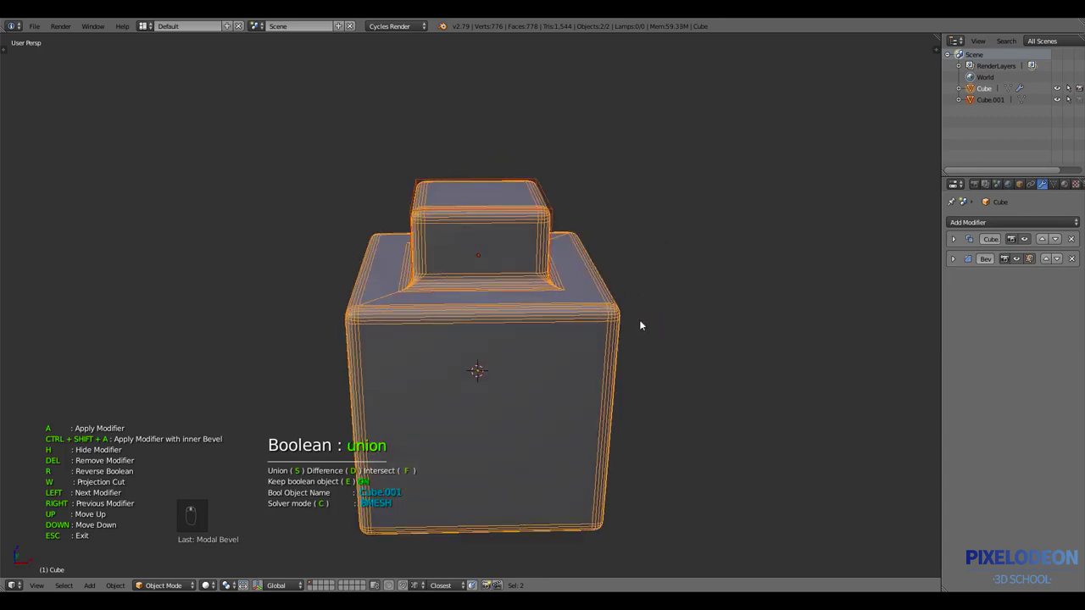
{"action": "left_click_drag", "start_coordinate": [582, 231], "coordinate": [607, 177]}
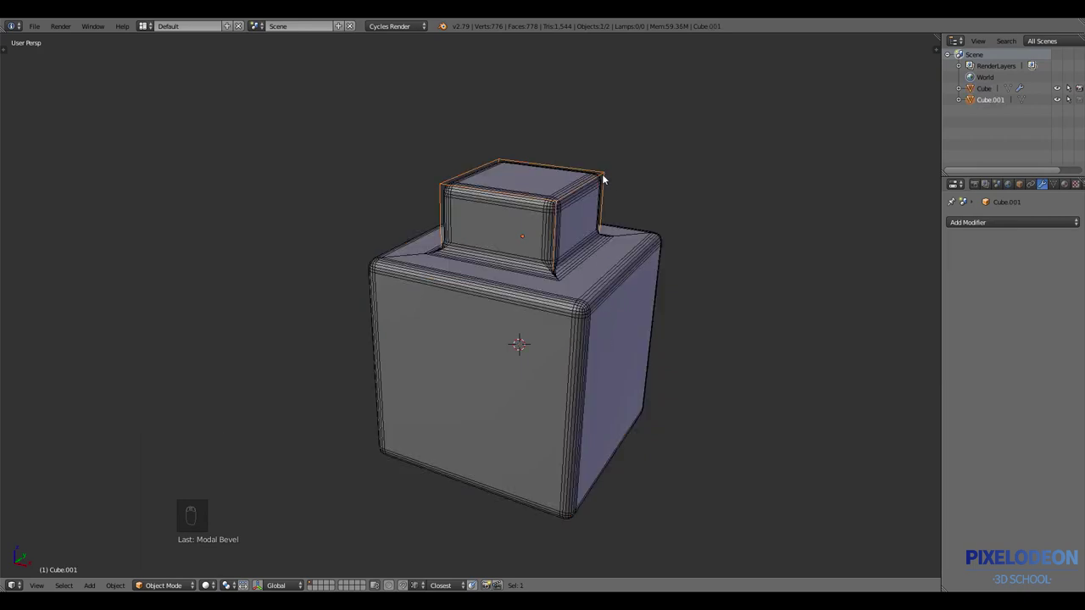
{"action": "key", "text": "g"}
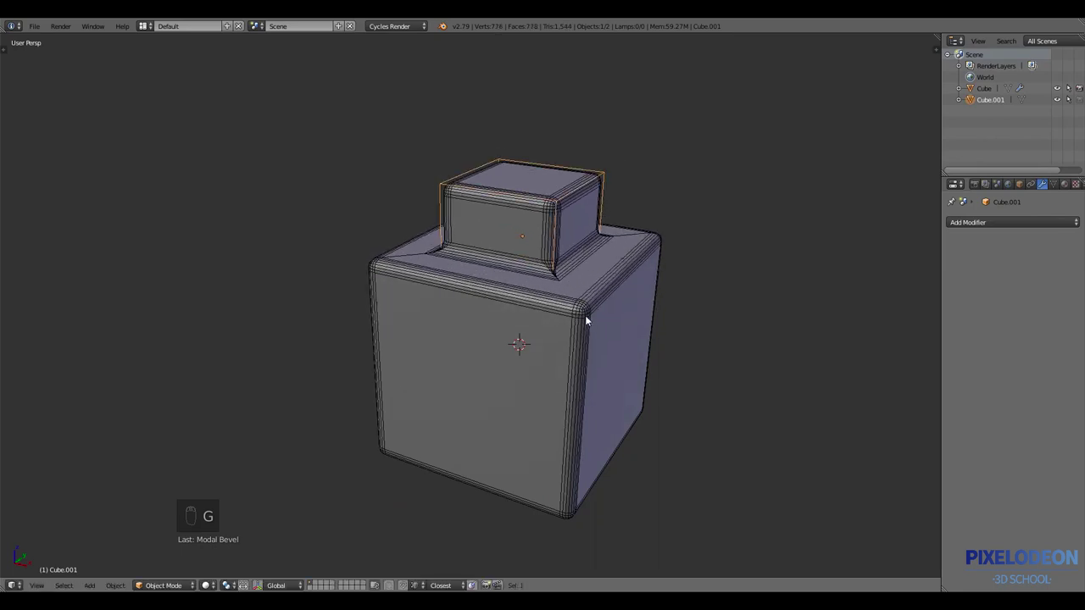
{"action": "left_click_drag", "start_coordinate": [602, 315], "coordinate": [575, 274]}
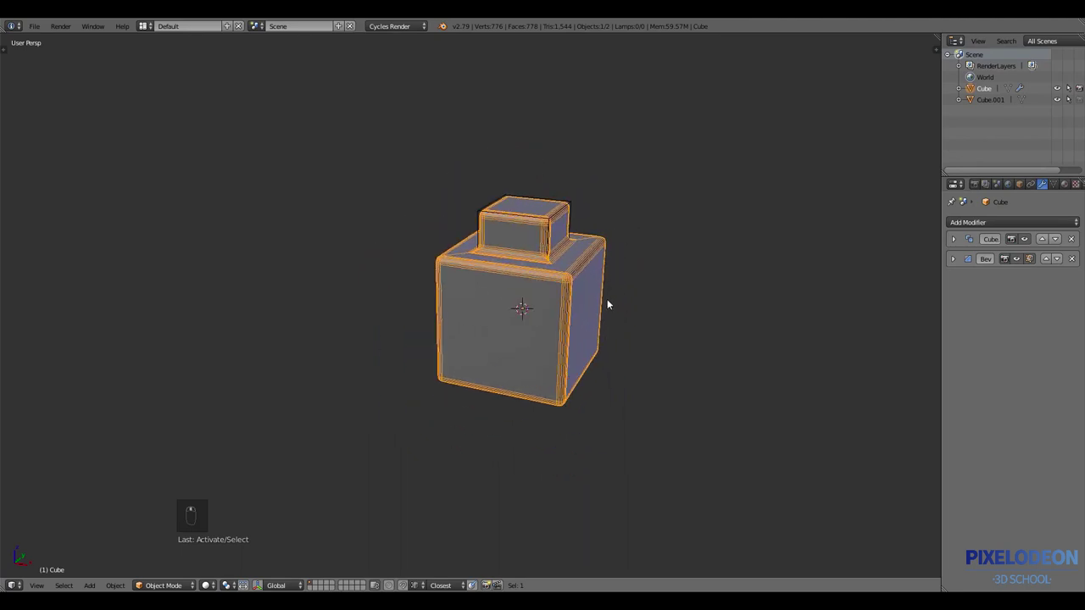
Set the Array to 5 copies with Relative Offset X 1.46
{"action": "key", "text": "ctrl+shift+q"}
{"action": "left_click_drag", "start_coordinate": [611, 301], "coordinate": [611, 237]}
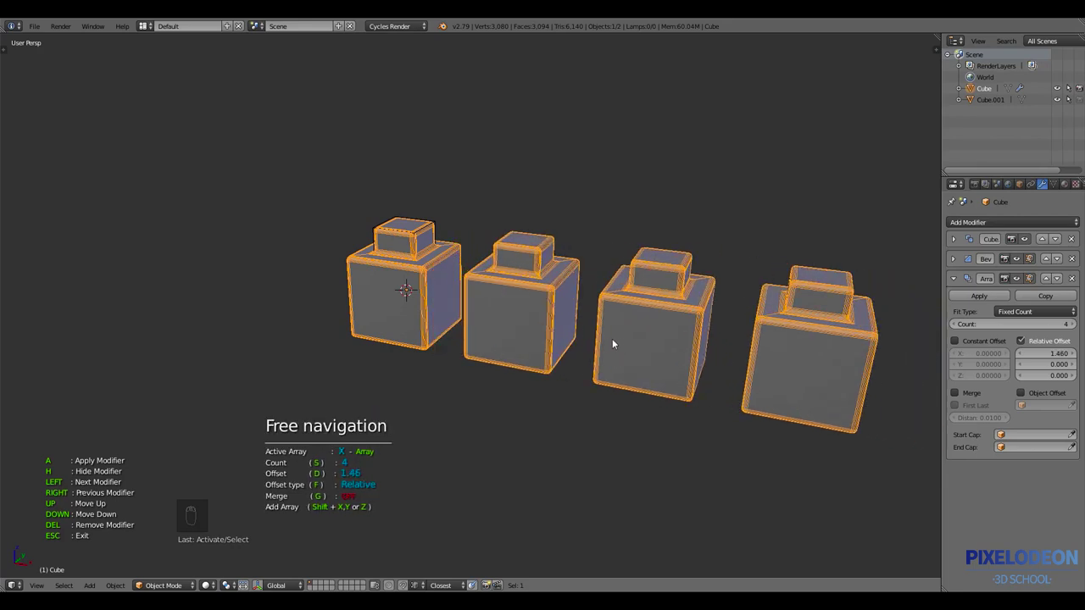
{"action": "left_click_drag", "start_coordinate": [626, 332], "coordinate": [715, 330]}
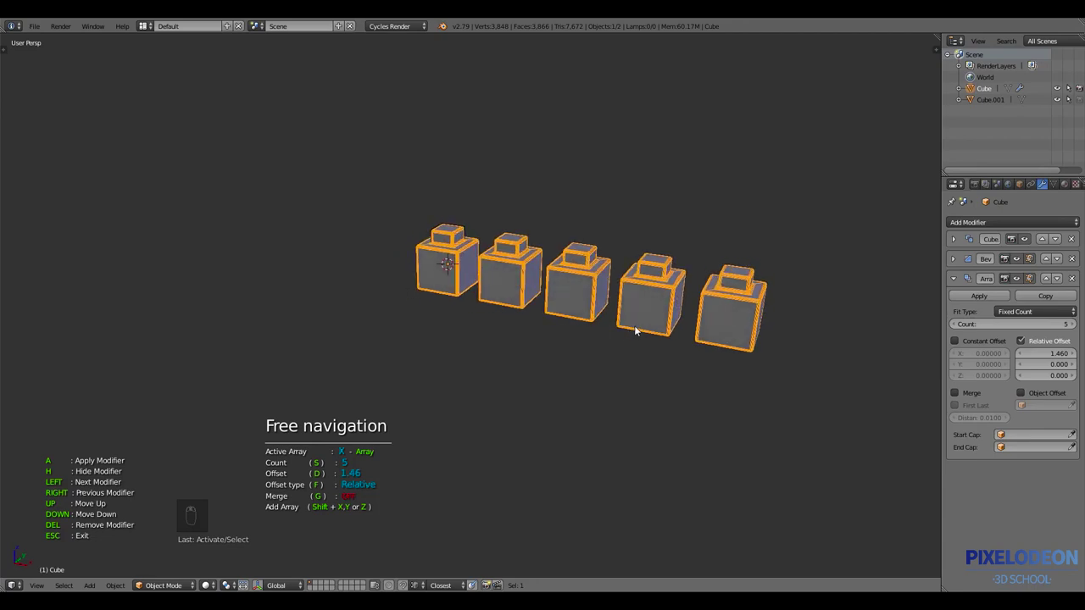
{"action": "left_click_drag", "start_coordinate": [612, 374], "coordinate": [606, 367]}
Add a Subdivision Surface modifier at level 2 below the array
{"action": "key", "text": "ctrl+shift+q"}
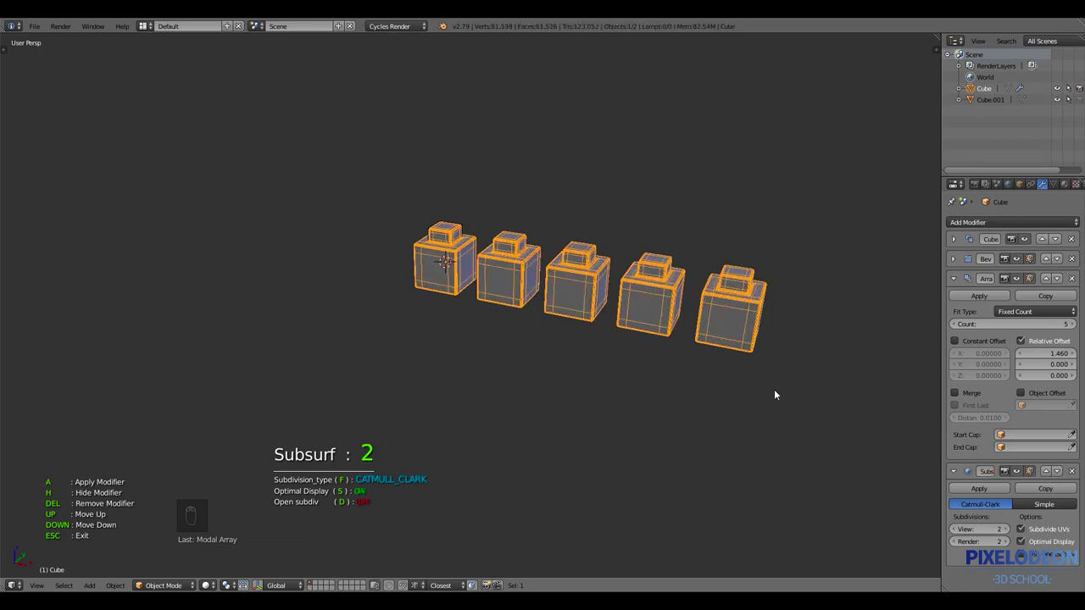
{"action": "left_click_drag", "start_coordinate": [559, 350], "coordinate": [619, 359]}
{"action": "key", "text": "ctrl+shift+q"}
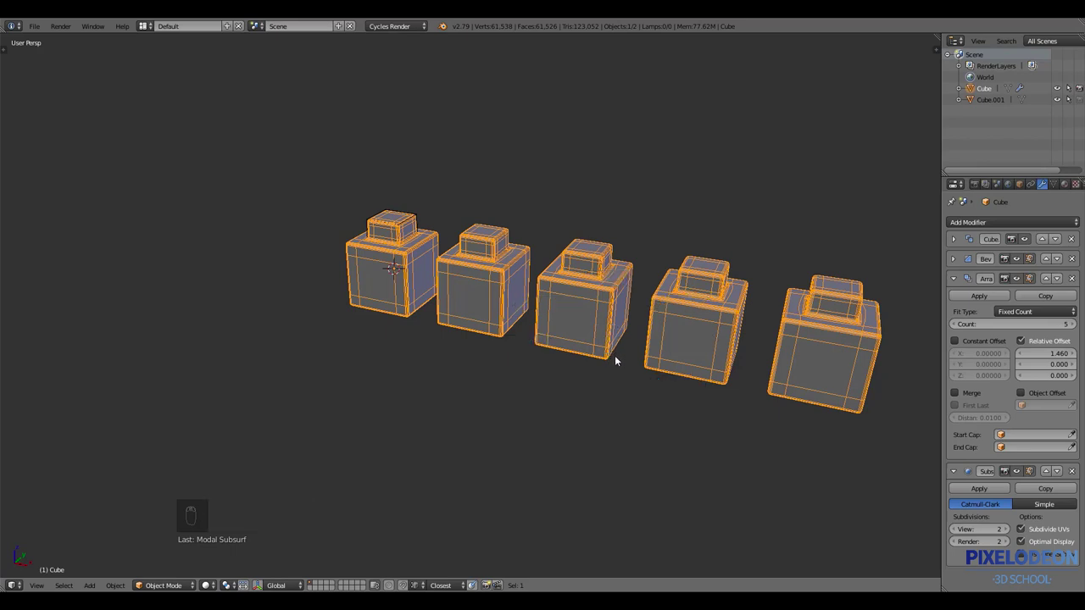
Delete all the cubes and the cutter, then add a new Plane
{"action": "key", "text": "z"}
{"action": "left_click_drag", "start_coordinate": [669, 351], "coordinate": [670, 363]}
{"action": "key", "text": "x"}
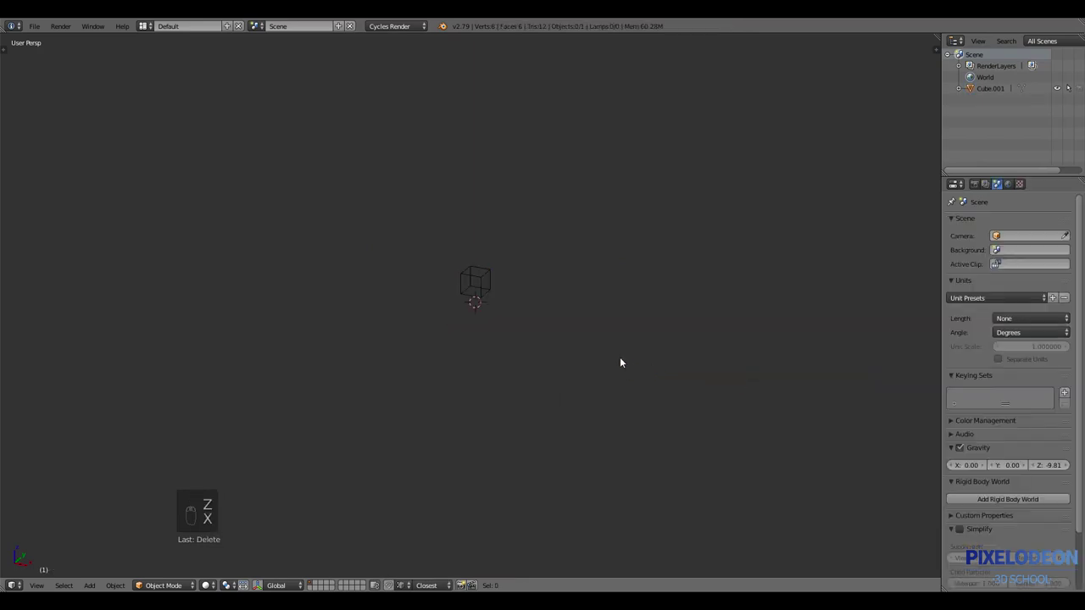
{"action": "key", "text": "a"}
{"action": "key", "text": "x"}
{"action": "left_click_drag", "start_coordinate": [595, 393], "coordinate": [620, 145]}
{"action": "key", "text": "shift+a"}
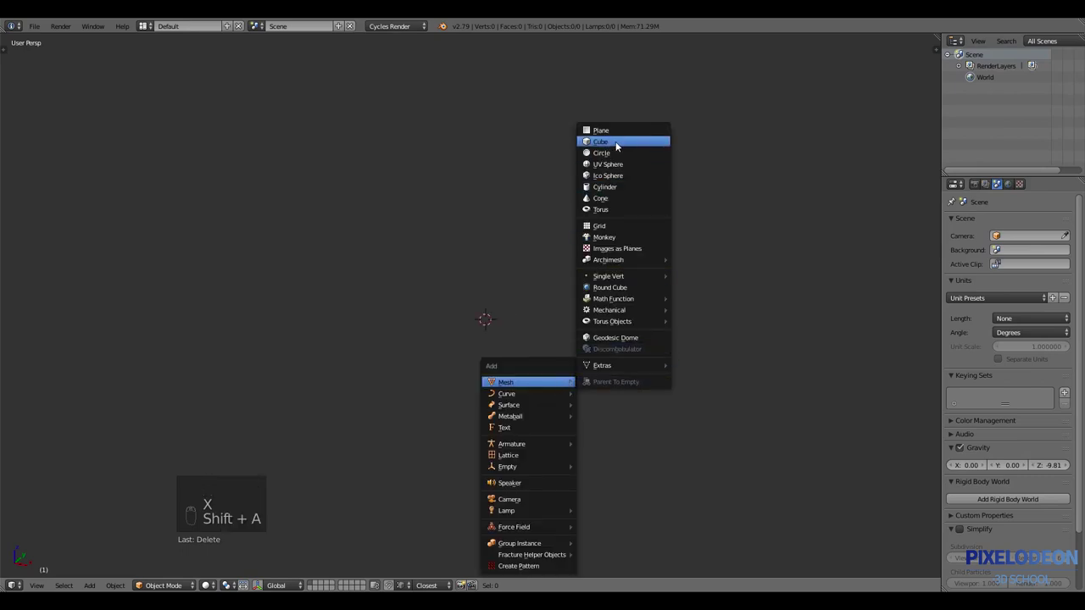
In Edit Mode, extrude the plane's edge into a stepped strip with a drop and a downward slope
{"action": "key", "text": "Tab"}
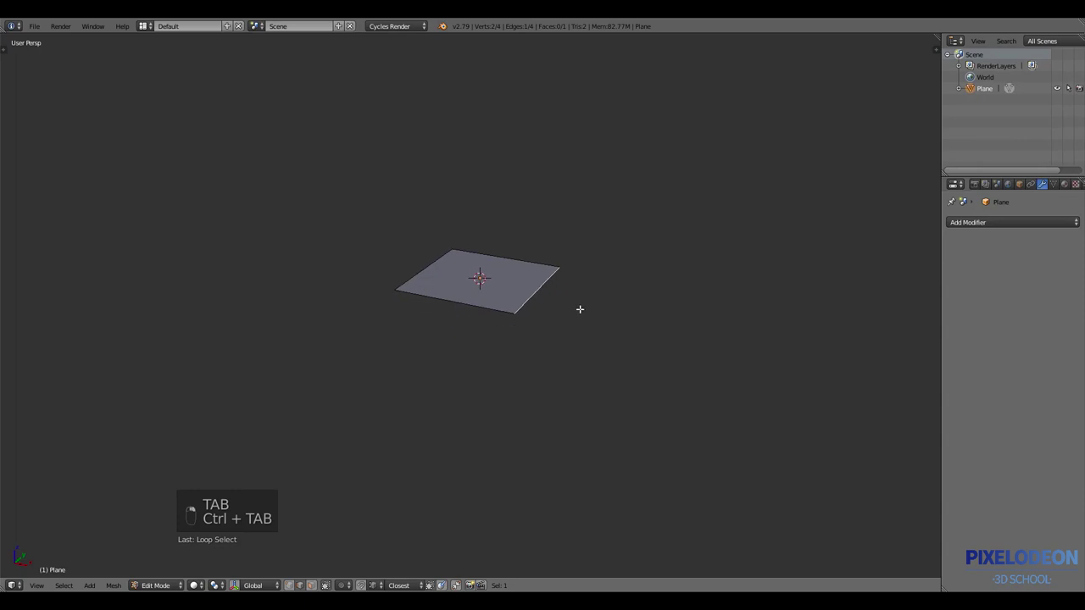
{"action": "key", "text": "e"}
{"action": "key", "text": "e"}
{"action": "key", "text": "e"}
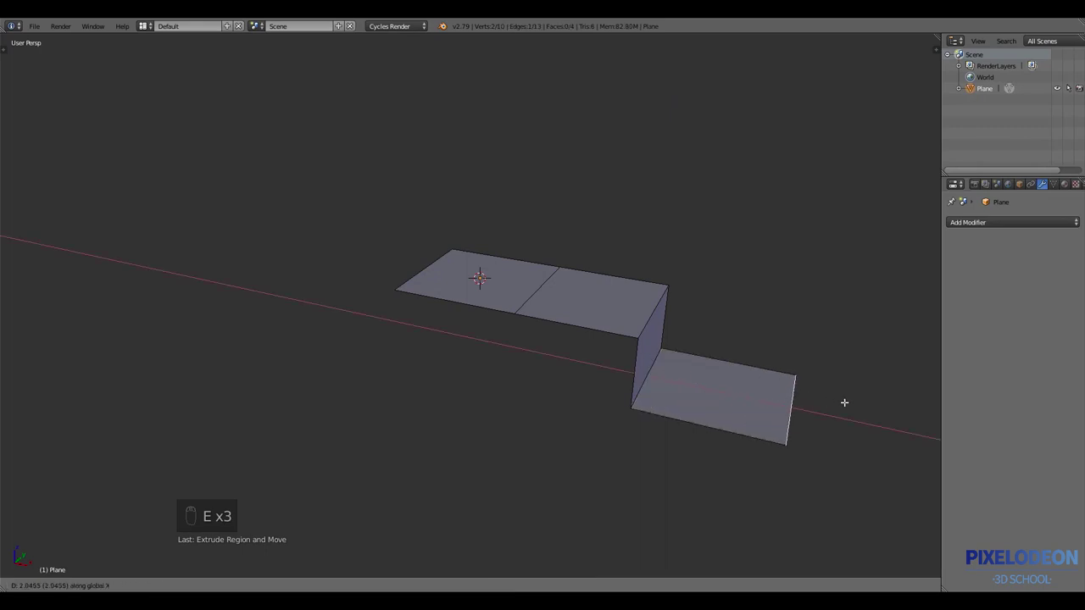
{"action": "key", "text": "KP_1"}
{"action": "key", "text": "KP_5"}
{"action": "key", "text": "e"}
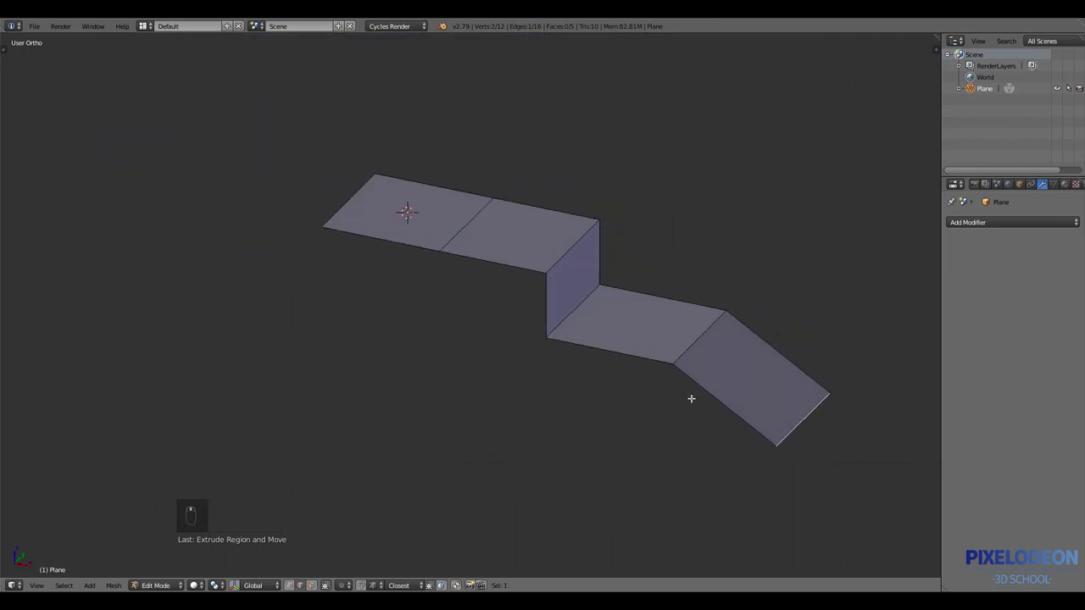
Bevel the strip's bends with more width and segments, then add a Solidify modifier for thickness
{"action": "key", "text": "Tab"}
{"action": "left_click_drag", "start_coordinate": [702, 354], "coordinate": [775, 354]}
{"action": "key", "text": "ctrl+shift+q"}
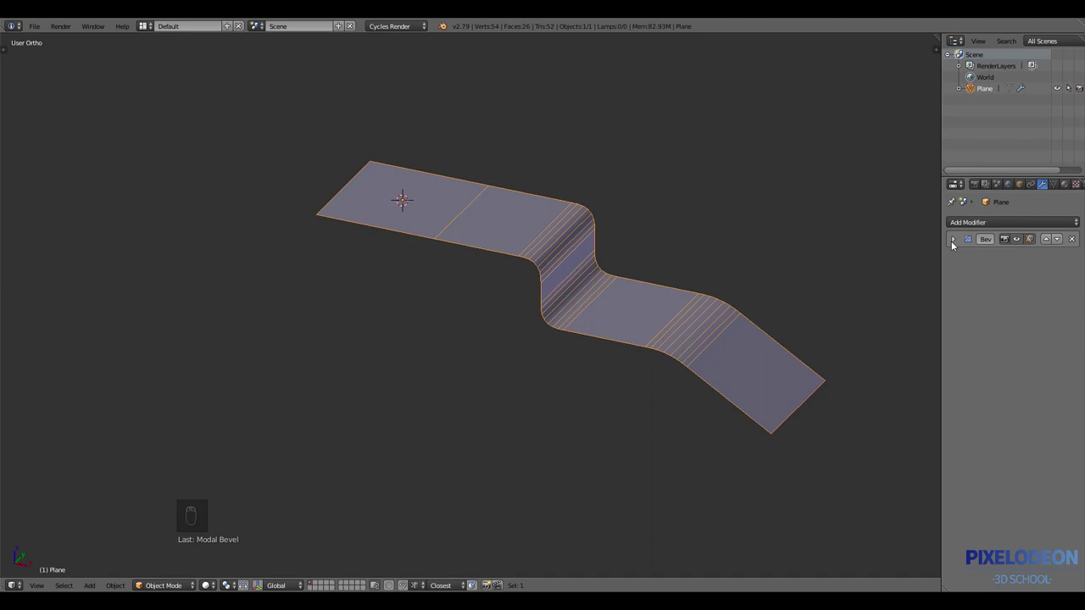
{"action": "left_click_drag", "start_coordinate": [953, 245], "coordinate": [635, 308]}
{"action": "key", "text": "ctrl+shift+q"}
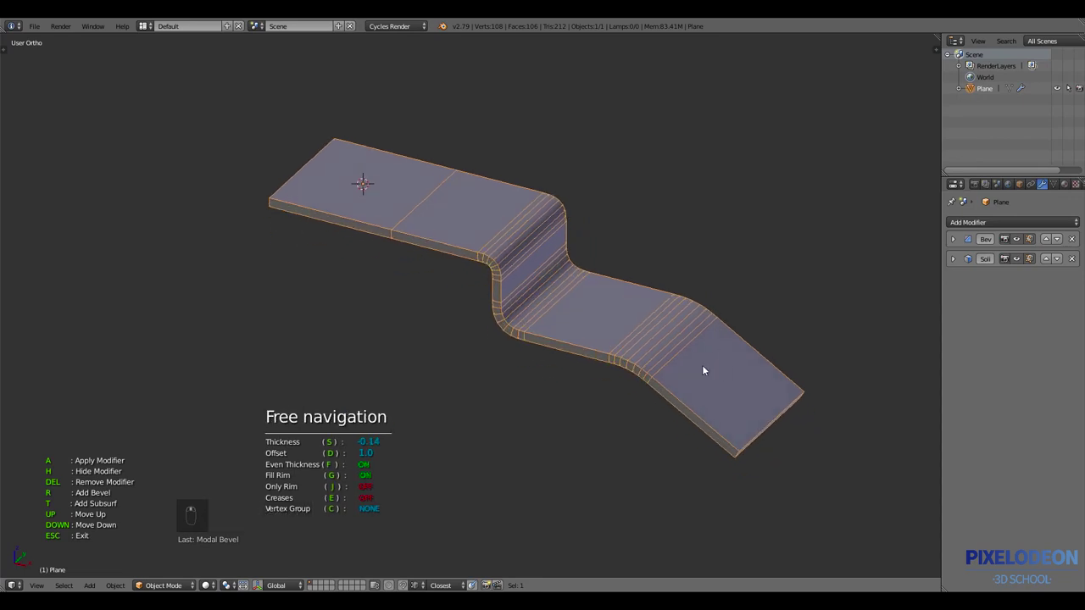
Give the stepped strip thickness with a Solidify modifier
{"action": "left_click_drag", "start_coordinate": [708, 382], "coordinate": [703, 379]}
{"action": "key", "text": "ctrl+z"}
{"action": "key", "text": "ctrl+shift+q"}
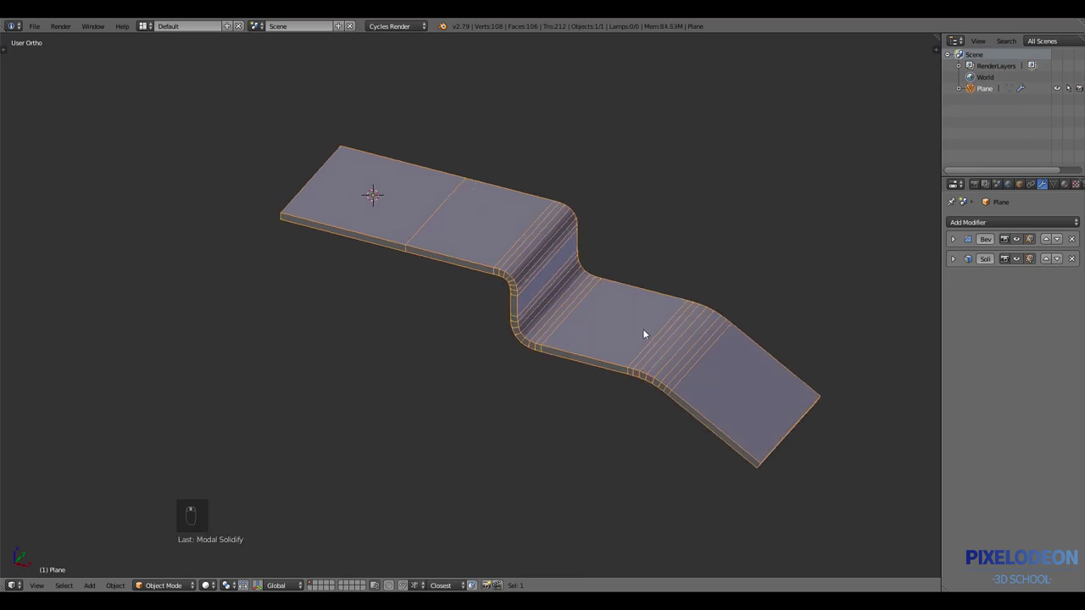
Add a new cube scaled into a box sitting on the top step
{"action": "key", "text": "shift+a"}
{"action": "left_click_drag", "start_coordinate": [685, 347], "coordinate": [742, 104]}
{"action": "key", "text": "s"}
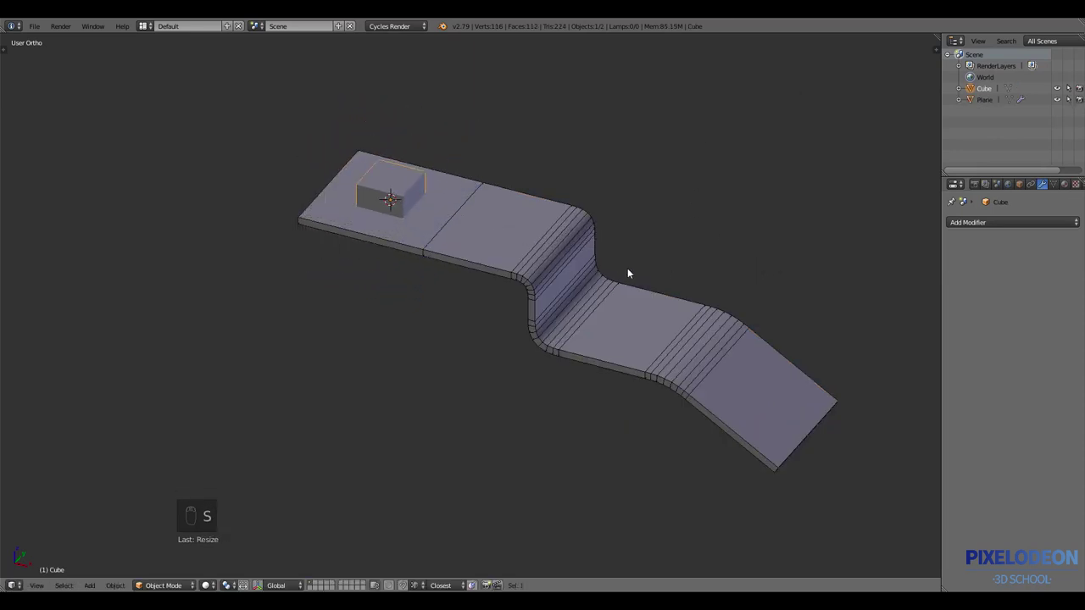
Repeat the box into a row of three with an Array, slide it along X, and add a Bevel
{"action": "key", "text": "ctrl+shift+q"}
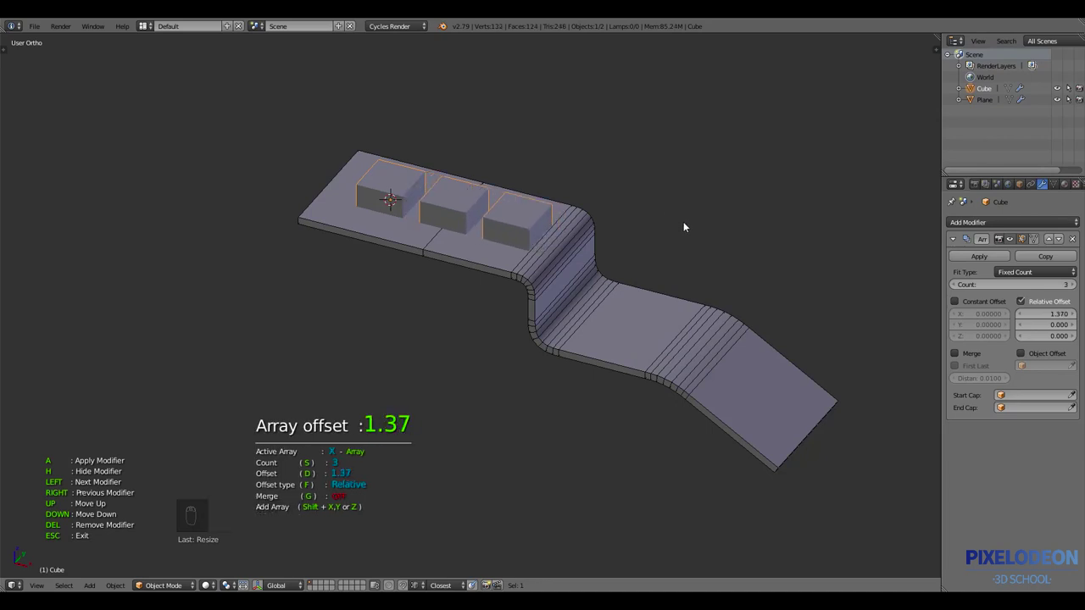
{"action": "left_click_drag", "start_coordinate": [696, 270], "coordinate": [675, 272]}
{"action": "key", "text": "g"}
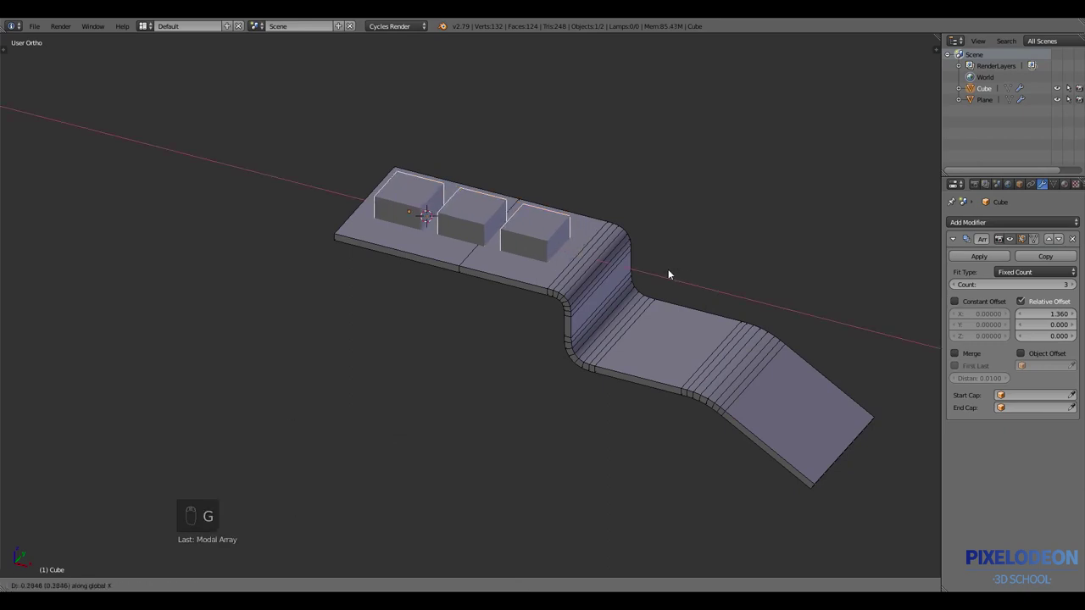
{"action": "key", "text": "ctrl+shift+q"}
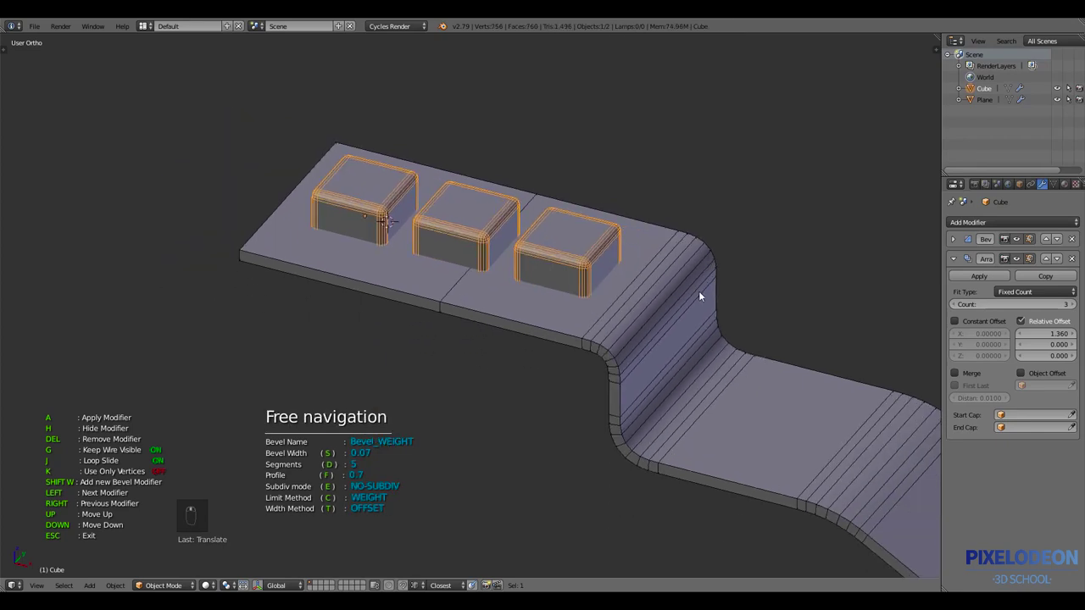
Adjust the boxes' bevel rounding and smooth them with a Subdivision Surface modifier
{"action": "left_click_drag", "start_coordinate": [691, 316], "coordinate": [764, 354]}
{"action": "key", "text": "ctrl+shift+q"}
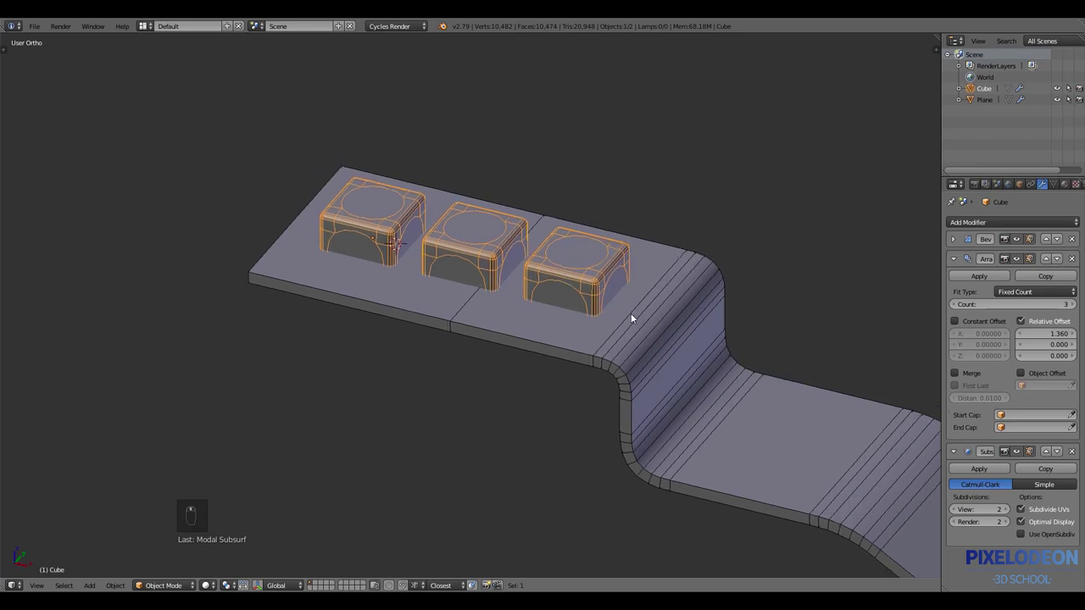
{"action": "left_click_drag", "start_coordinate": [678, 267], "coordinate": [666, 317]}
Rework the modifiers so the boxes end up softly rounded by subdivision with the bevel removed
{"action": "key", "text": "ctrl+shift+q"}
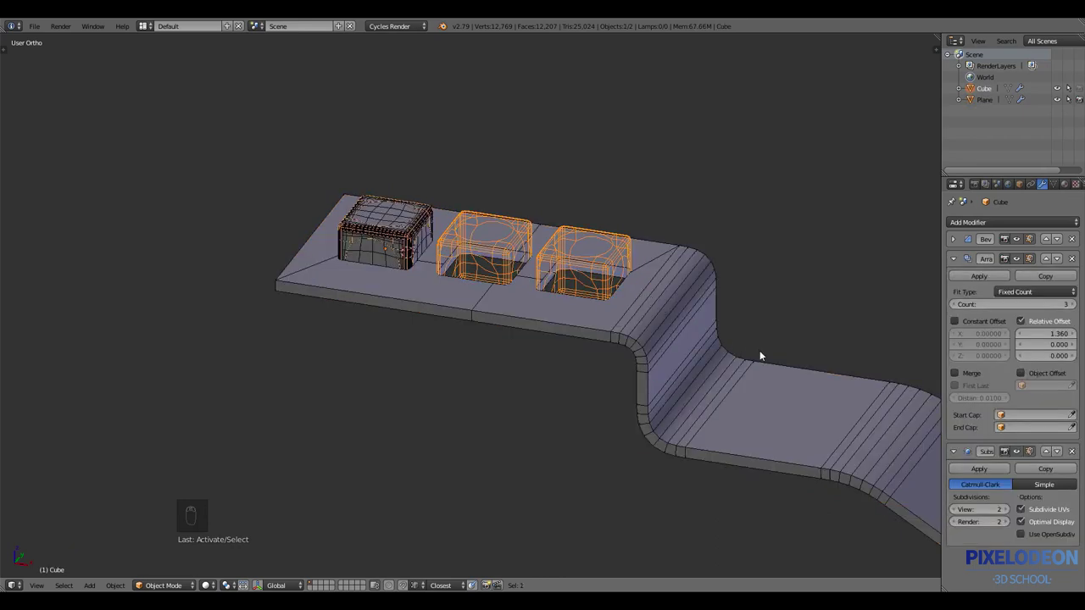
{"action": "key", "text": "ctrl+z"}
{"action": "left_click_drag", "start_coordinate": [620, 241], "coordinate": [625, 269]}
{"action": "key", "text": "ctrl+shift+q"}
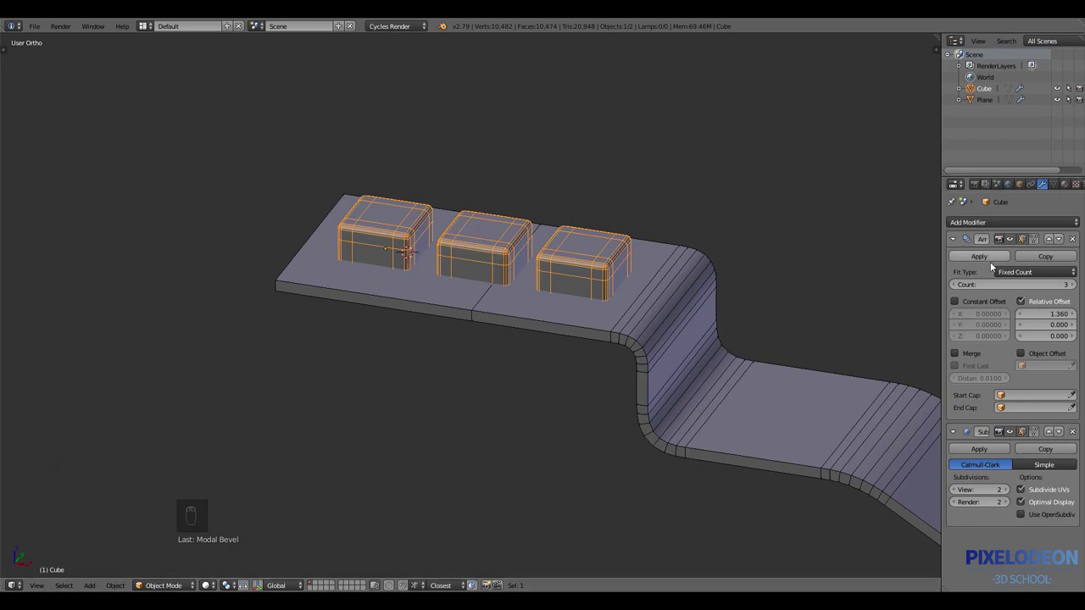
Sink the boxes through the strip, cut them out with a Boolean Difference, and hide the cutters
{"action": "left_click_drag", "start_coordinate": [988, 260], "coordinate": [735, 227]}
{"action": "key", "text": "ctrl+shift+q"}
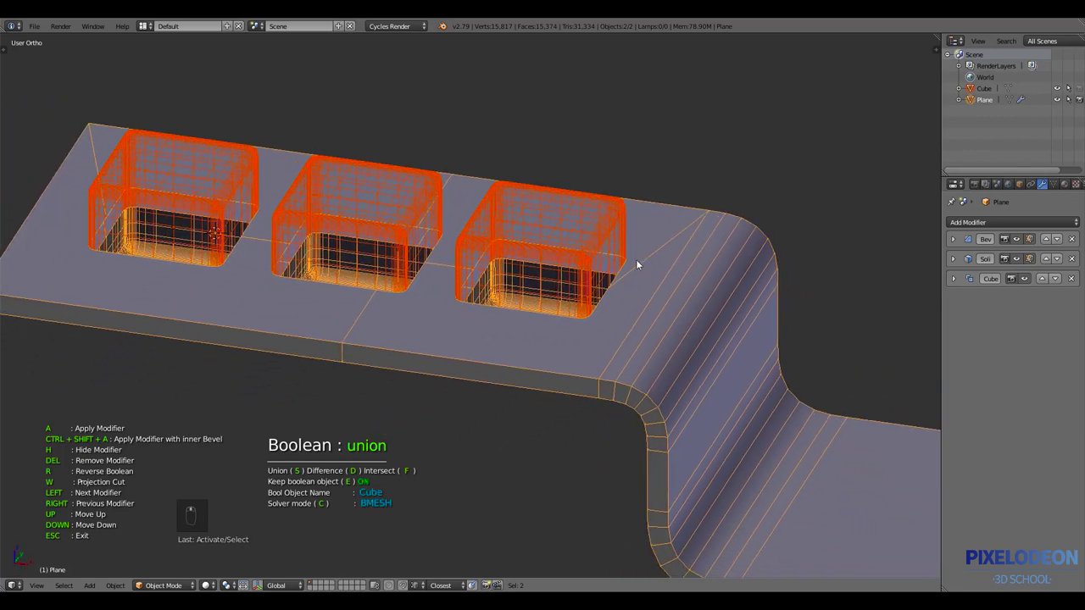
{"action": "left_click_drag", "start_coordinate": [623, 214], "coordinate": [634, 244]}
{"action": "key", "text": "h"}
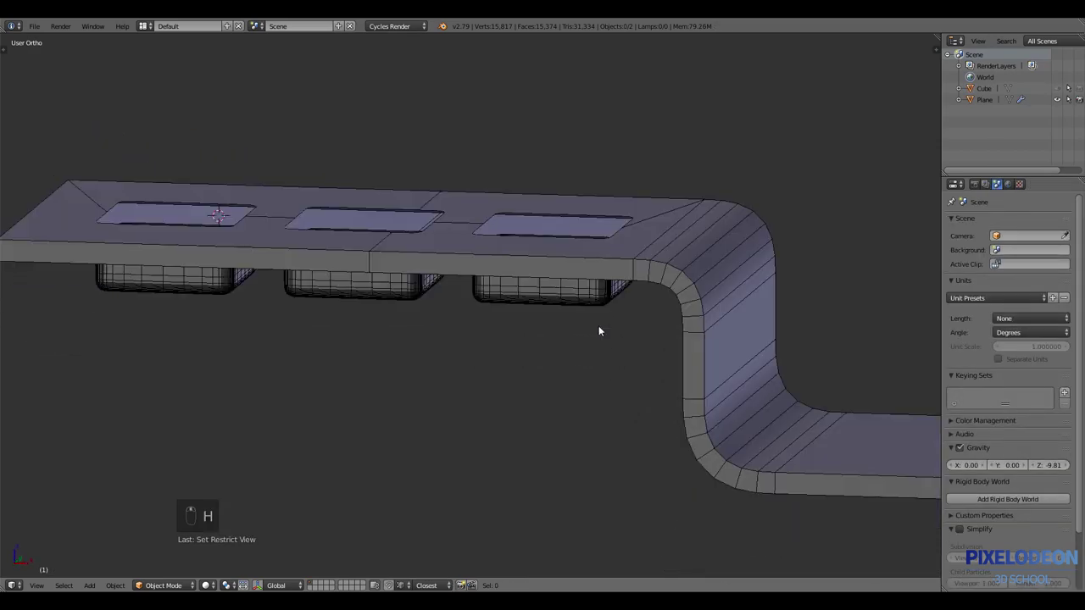
Inspect the three holes, keep the cutting boxes hidden, and select the strip
{"action": "left_click_drag", "start_coordinate": [662, 283], "coordinate": [680, 265]}
{"action": "left_click_drag", "start_coordinate": [679, 262], "coordinate": [755, 254]}
{"action": "key", "text": "ctrl+shift+q"}
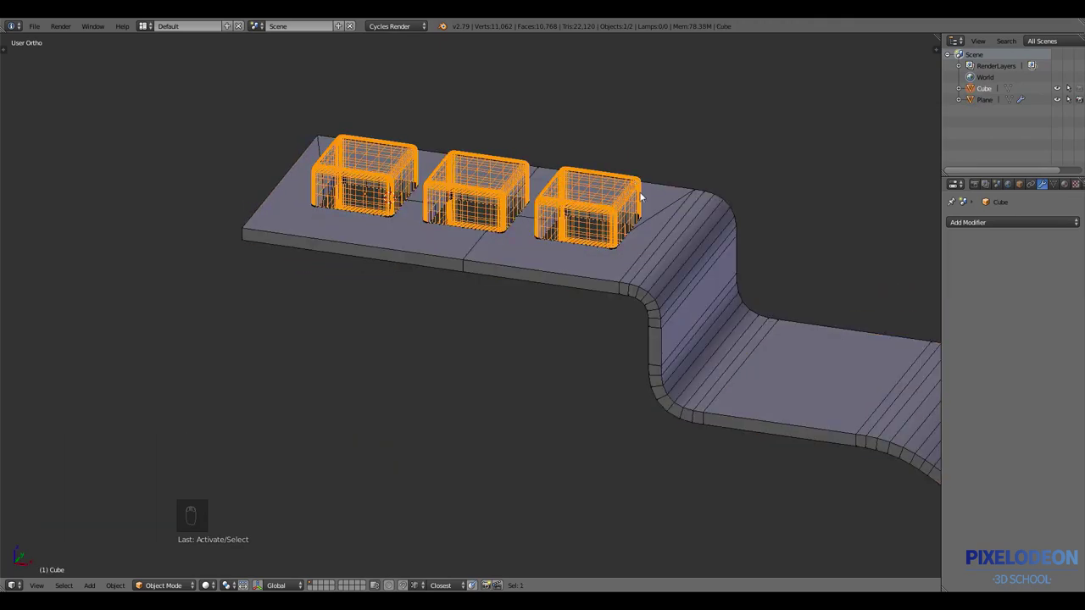
{"action": "key", "text": "f"}
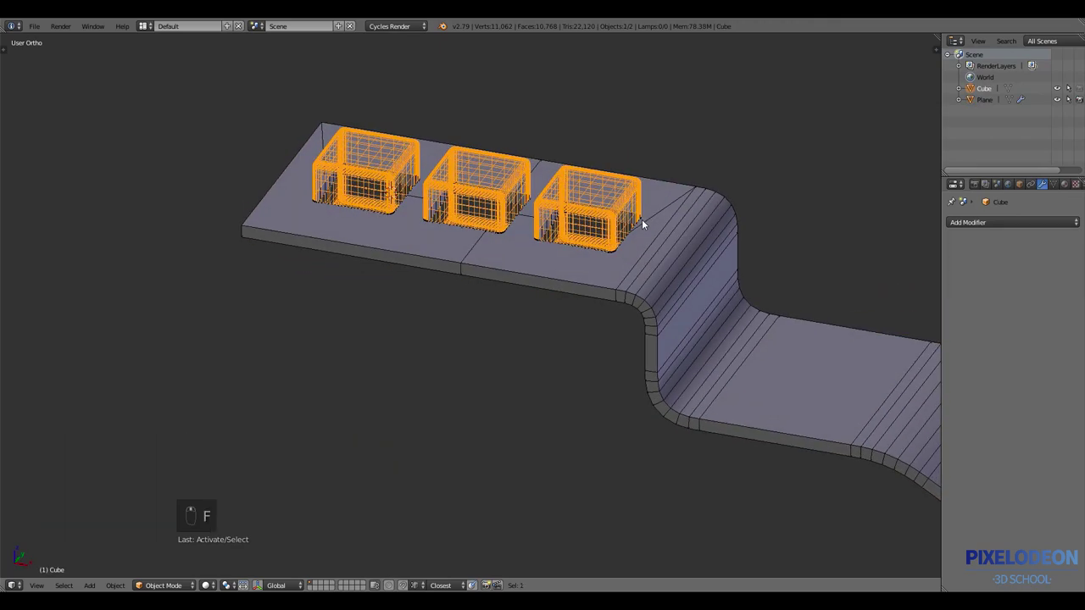
{"action": "key", "text": "h"}
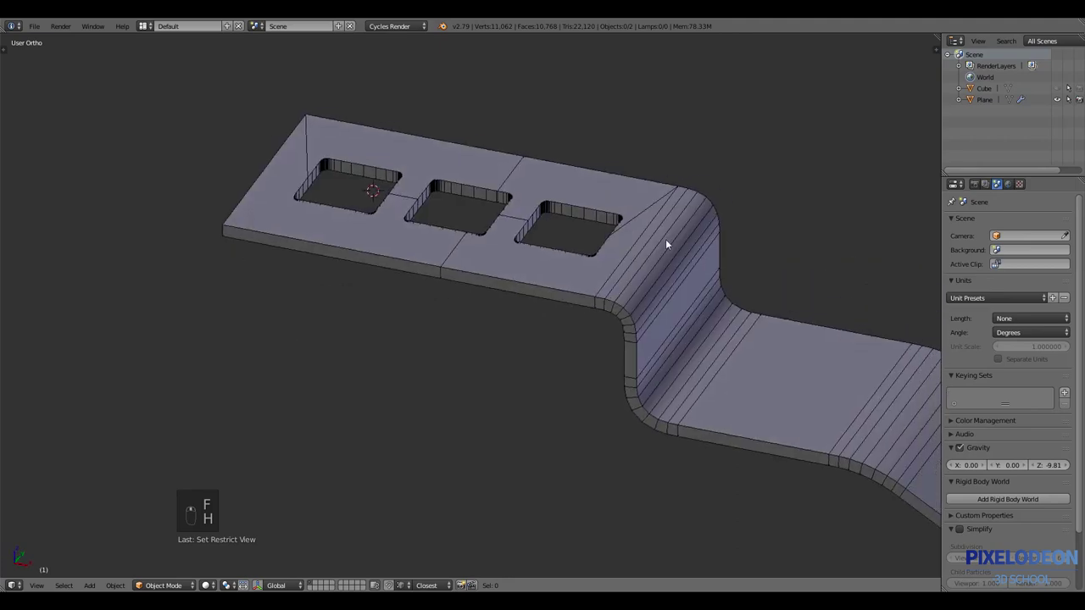
{"action": "left_click_drag", "start_coordinate": [680, 243], "coordinate": [667, 273]}
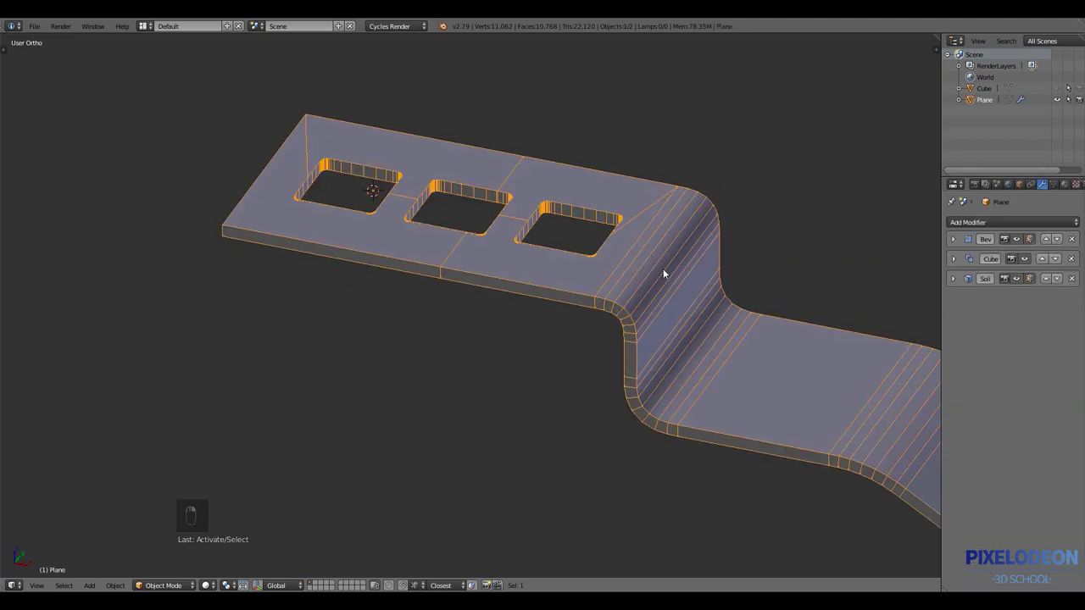
Add a second Bevel to the cut strip after the Boolean and set its size to round the hole rims
{"action": "key", "text": "ctrl+shift+q"}
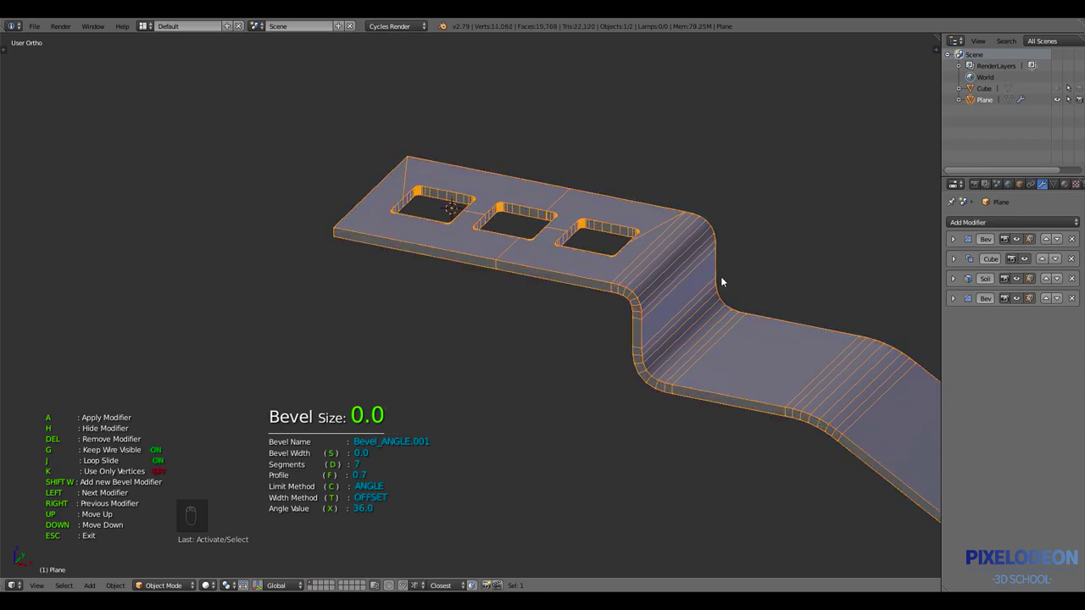
{"action": "left_click_drag", "start_coordinate": [668, 310], "coordinate": [669, 287]}
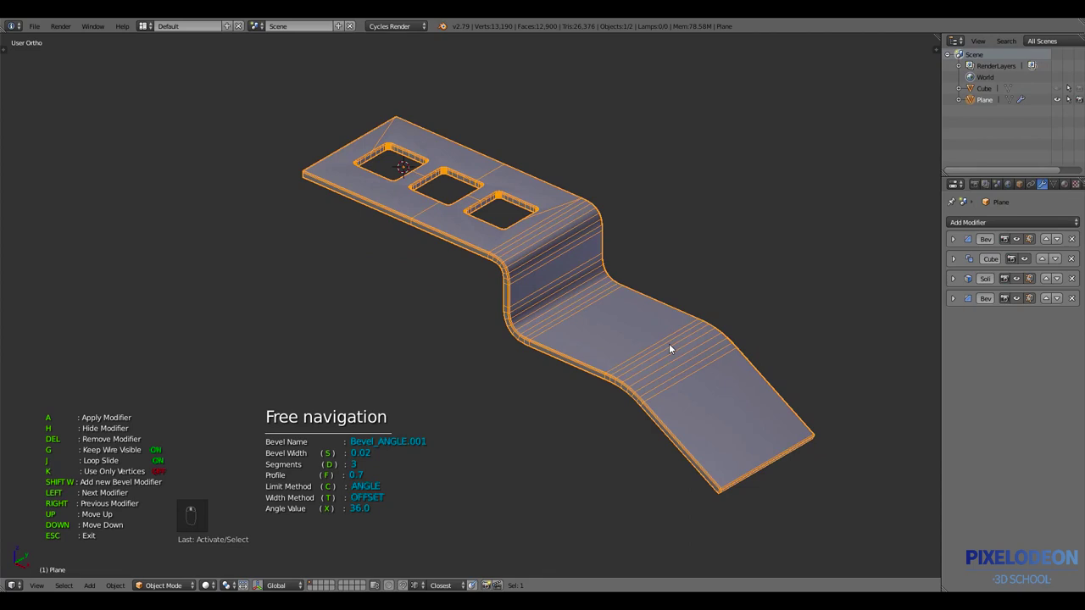
{"action": "left_click_drag", "start_coordinate": [678, 354], "coordinate": [726, 350]}
Delete the holed strip and recentre the 3D cursor at the origin
{"action": "key", "text": "a"}
{"action": "key", "text": "a"}
{"action": "key", "text": "x"}
{"action": "left_click_drag", "start_coordinate": [726, 350], "coordinate": [689, 354]}
{"action": "key", "text": "shift+c"}
Add a Bezier curve, extend it with a point moved along X, and place a UV sphere at its start
{"action": "key", "text": "shift+a"}
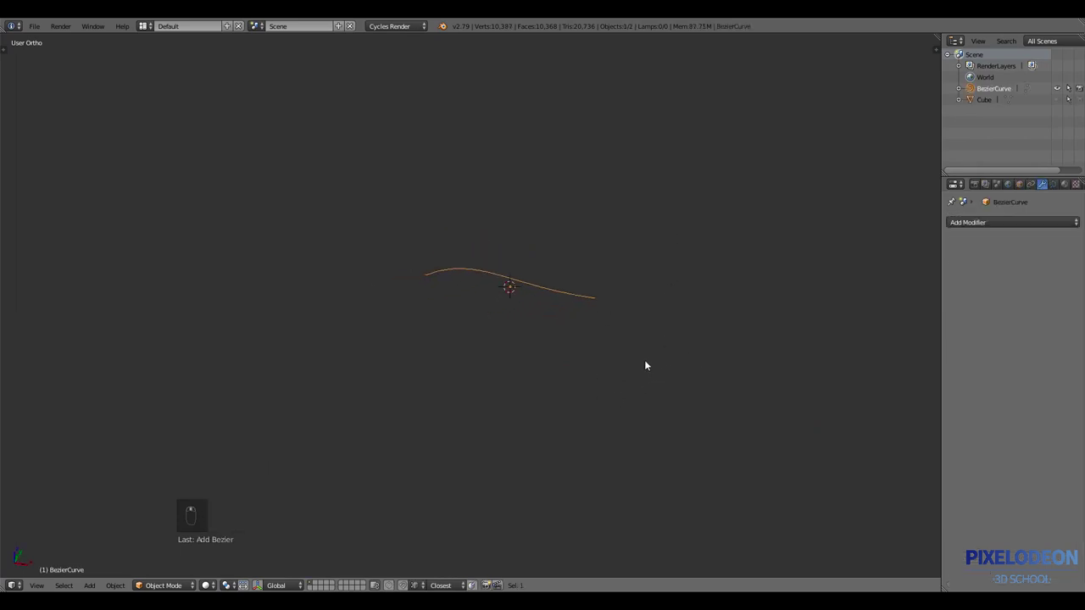
{"action": "key", "text": "Tab"}
{"action": "key", "text": "g"}
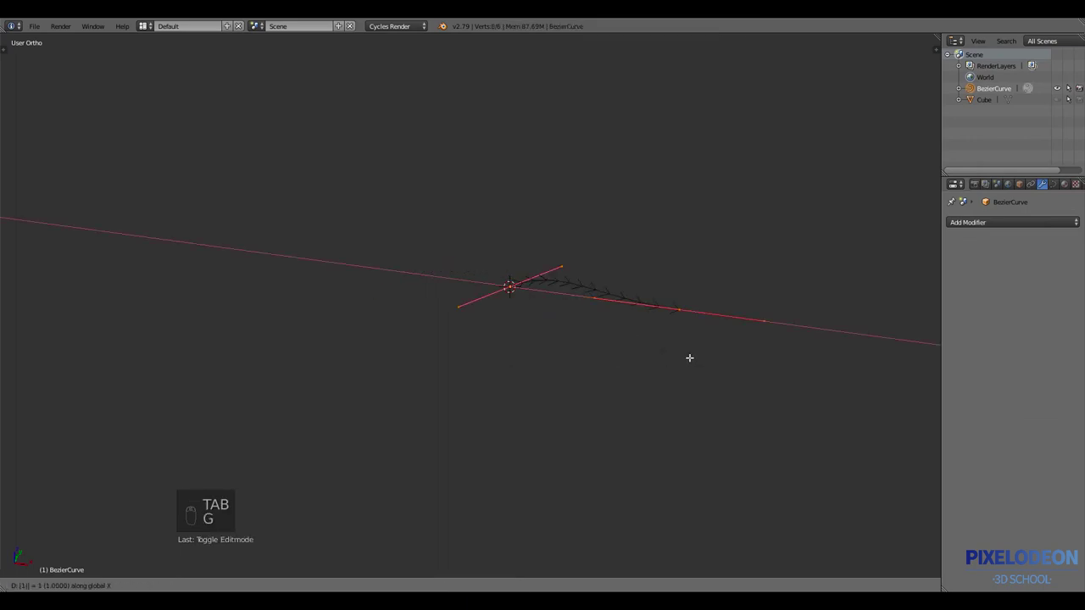
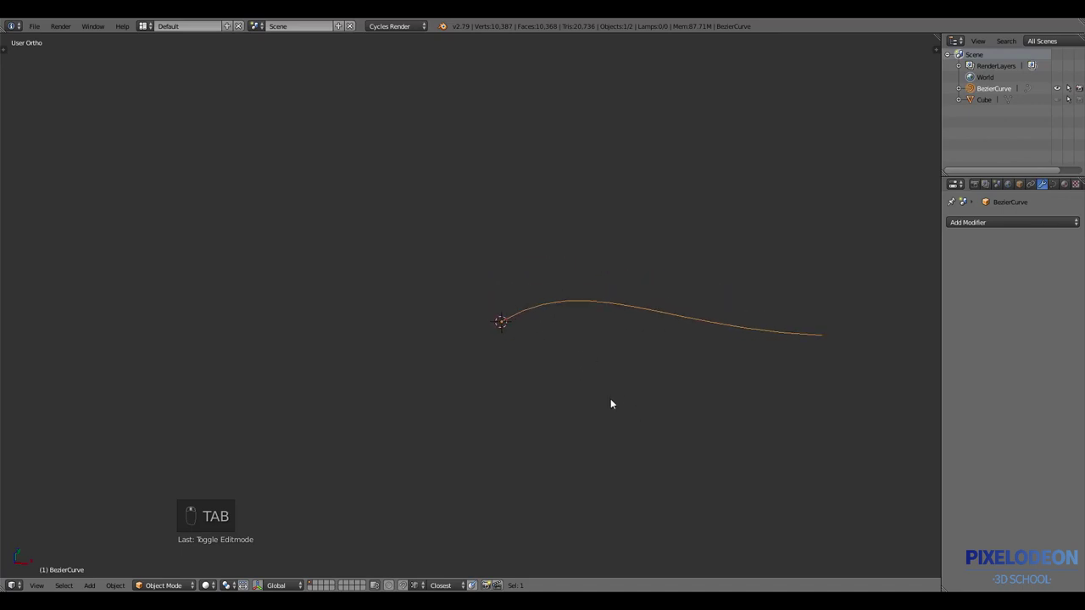
{"action": "key", "text": "shift+a"}
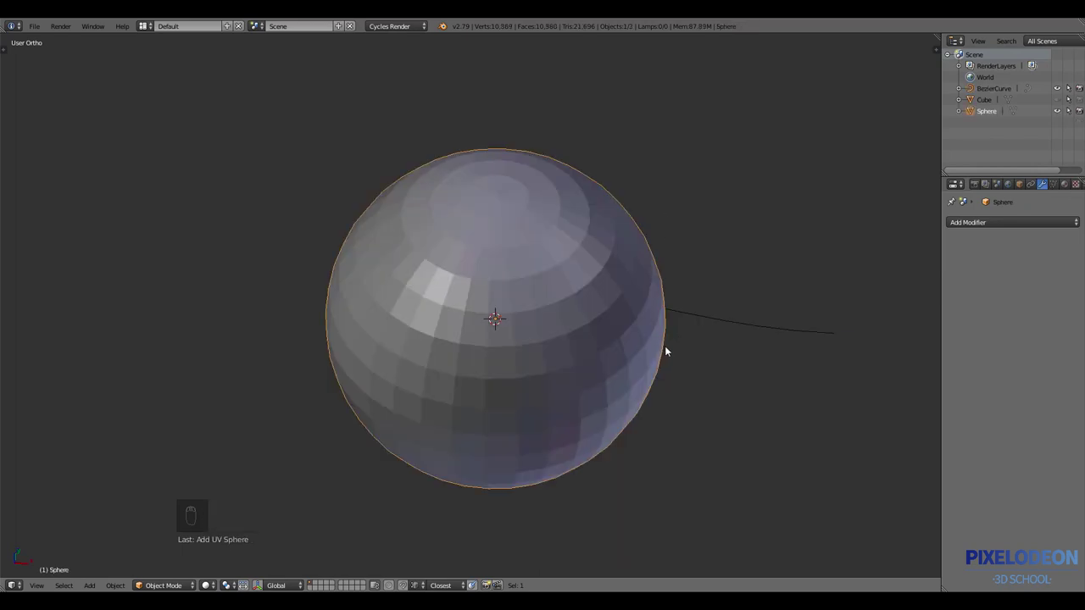
Replace the sphere with a Suzanne monkey head and select all its geometry in Edit Mode
{"action": "key", "text": "x"}
{"action": "key", "text": "shift+a"}
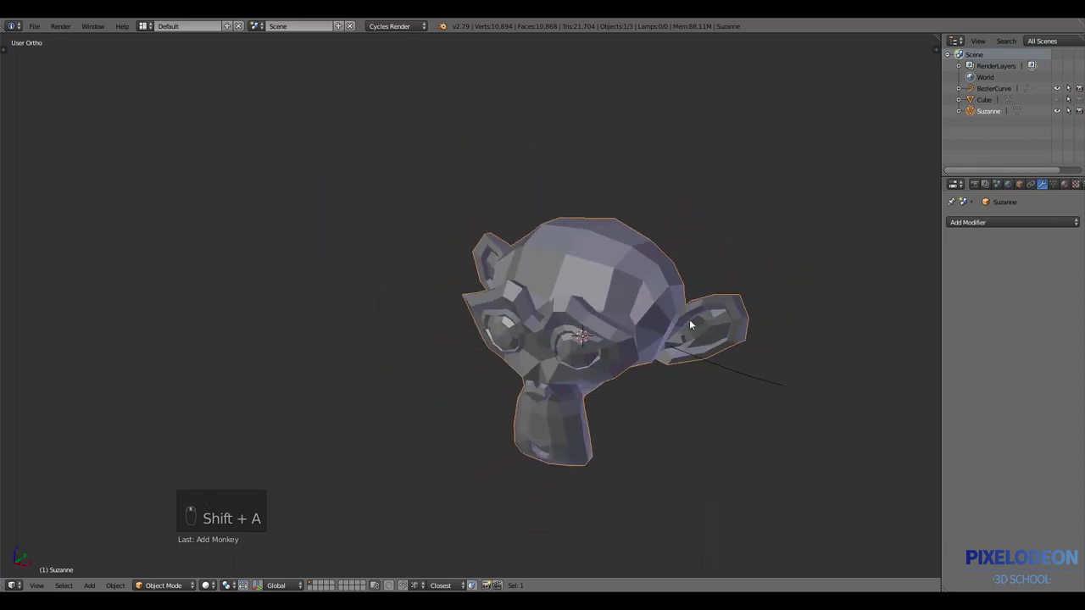
{"action": "key", "text": "Tab"}
{"action": "key", "text": "s"}
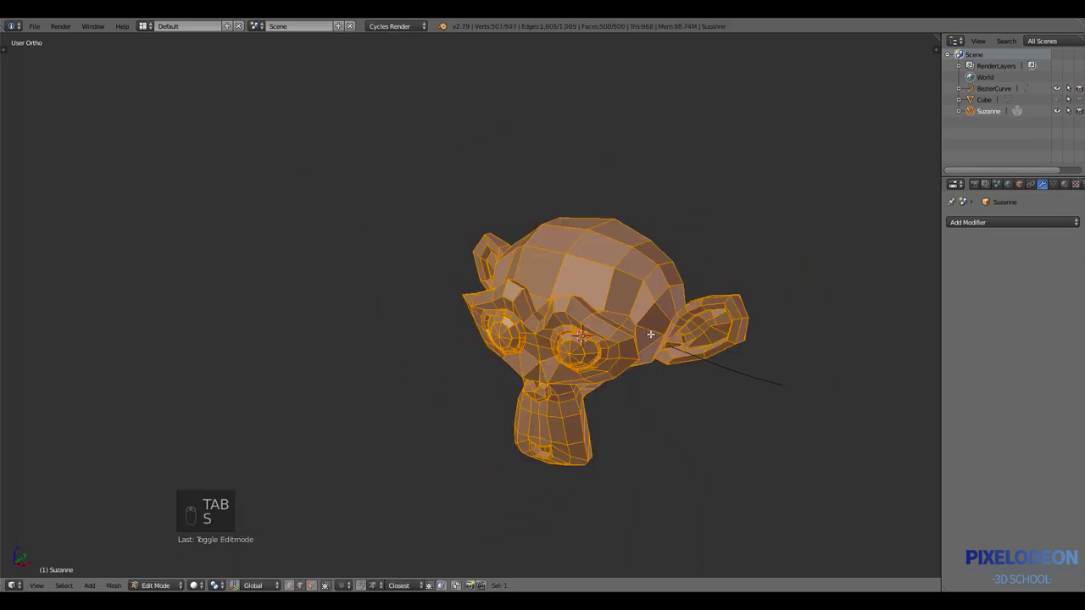
Set the pivot to the 3D cursor and array the monkey along the Bezier curve with Array On Curve
{"action": "key", "text": ","}
{"action": "key", "text": "."}
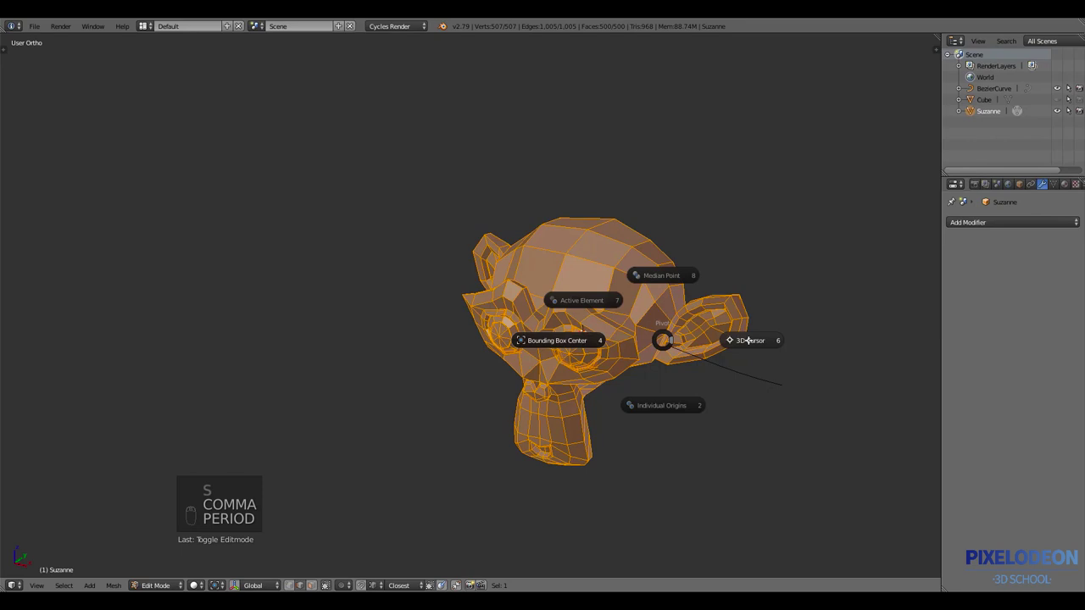
{"action": "key", "text": "s"}
{"action": "key", "text": "Tab"}
{"action": "left_click_drag", "start_coordinate": [651, 381], "coordinate": [635, 363]}
Raise the Array On Curve offset to about 1.45 so the monkey copies spread wider along the curve
{"action": "key", "text": "ctrl+shift+q"}
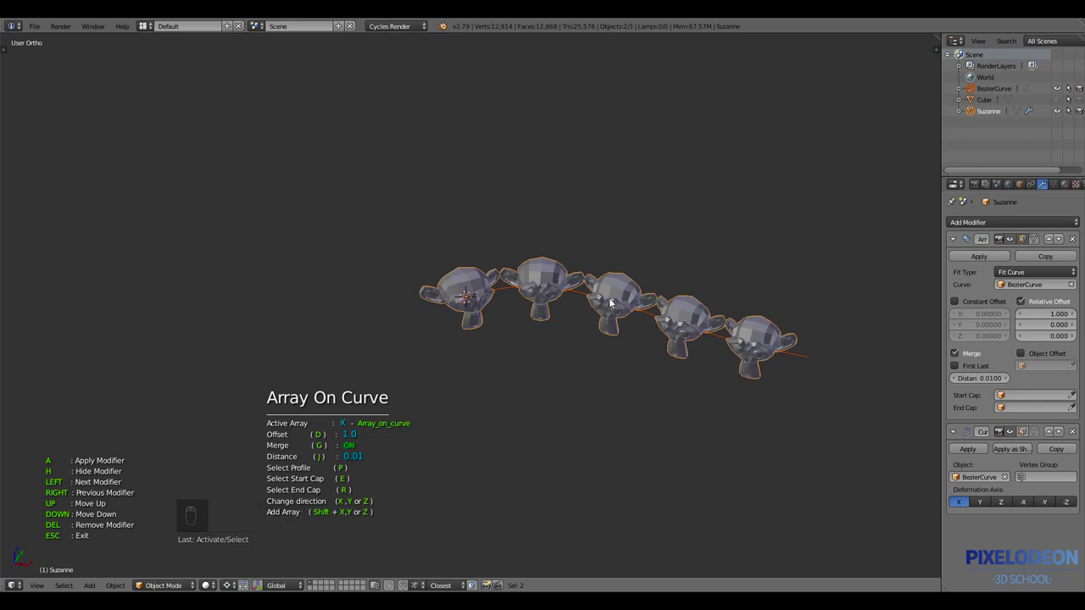
{"action": "left_click_drag", "start_coordinate": [735, 357], "coordinate": [756, 348]}
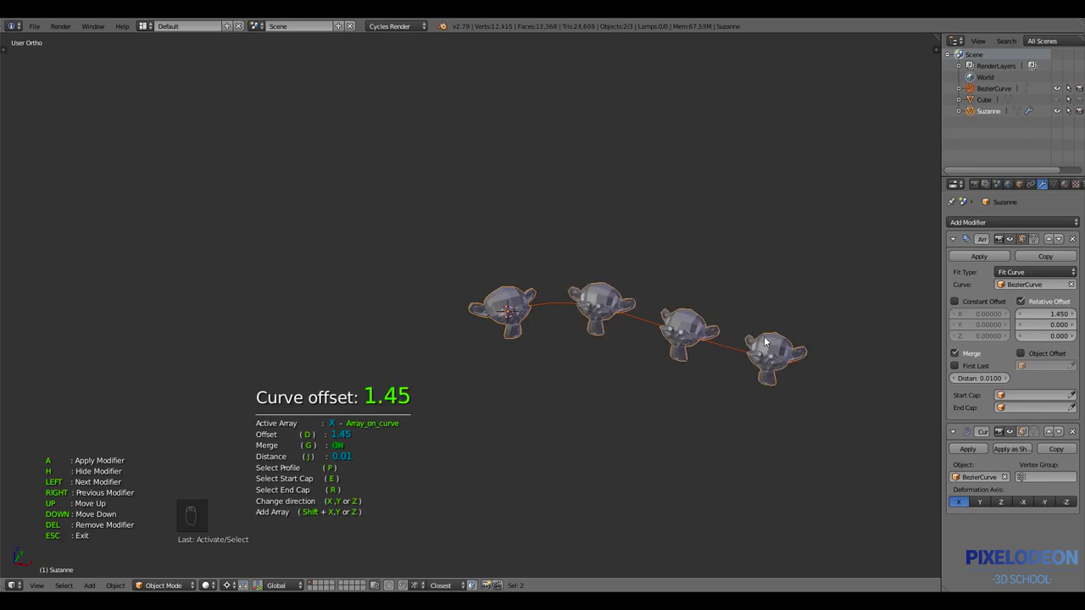
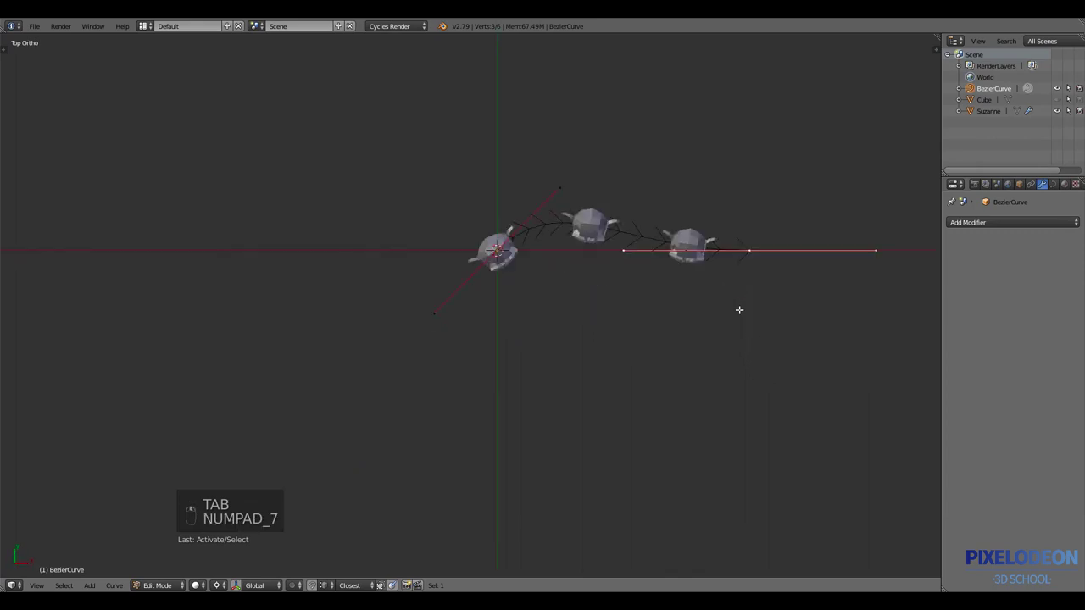
Extend the Bezier curve with another point so it winds farther with the monkeys following
{"action": "key", "text": "g"}
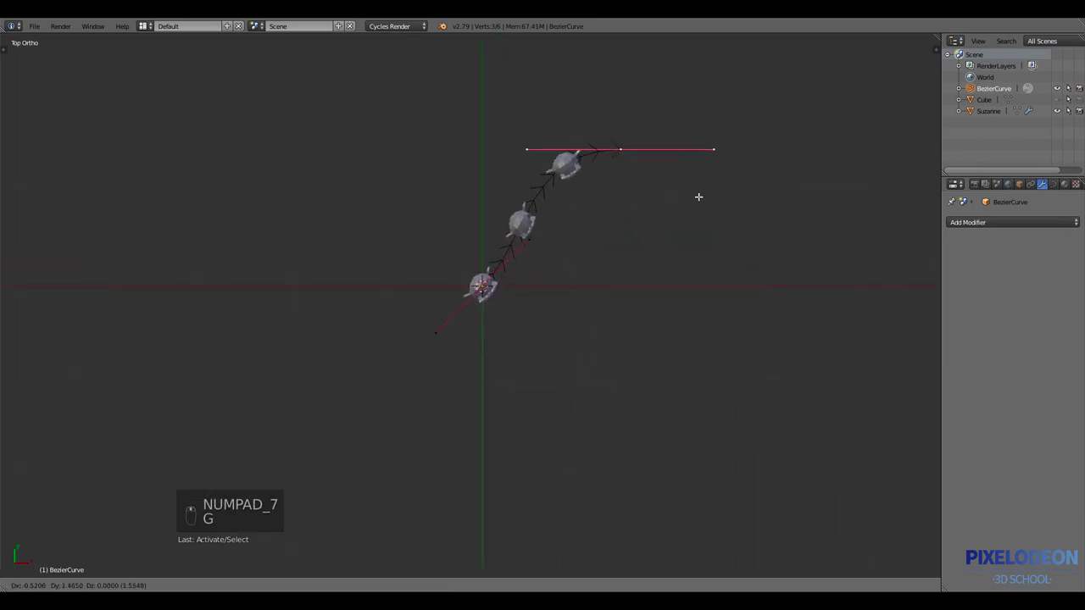
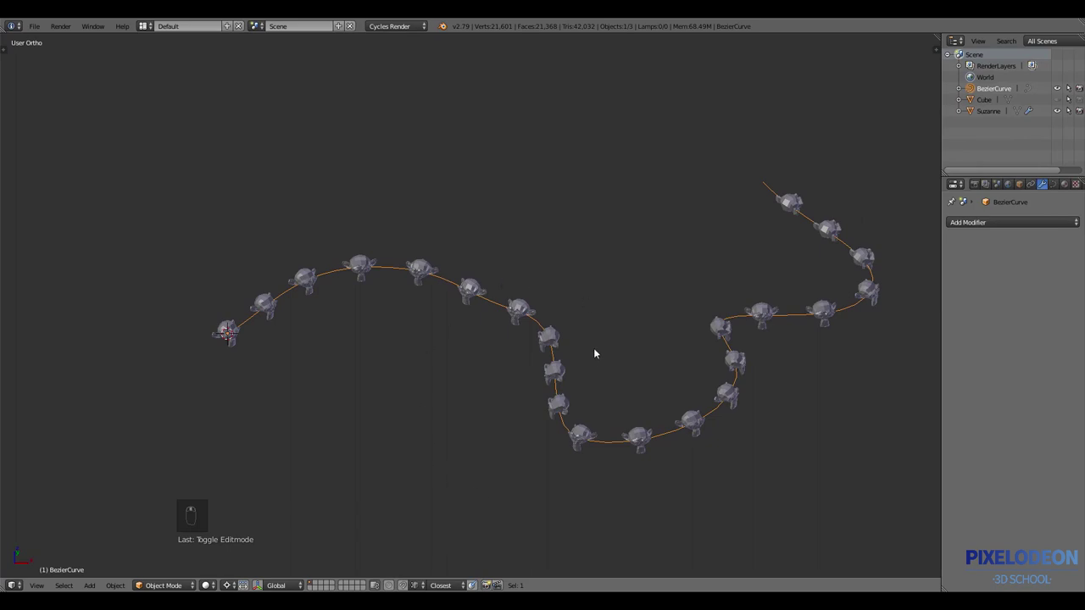
Tweak the array offset to 1.82, delete the curve and monkeys, and add a fresh cube
{"action": "left_click_drag", "start_coordinate": [528, 307], "coordinate": [651, 328]}
{"action": "key", "text": "ctrl+shift+q"}
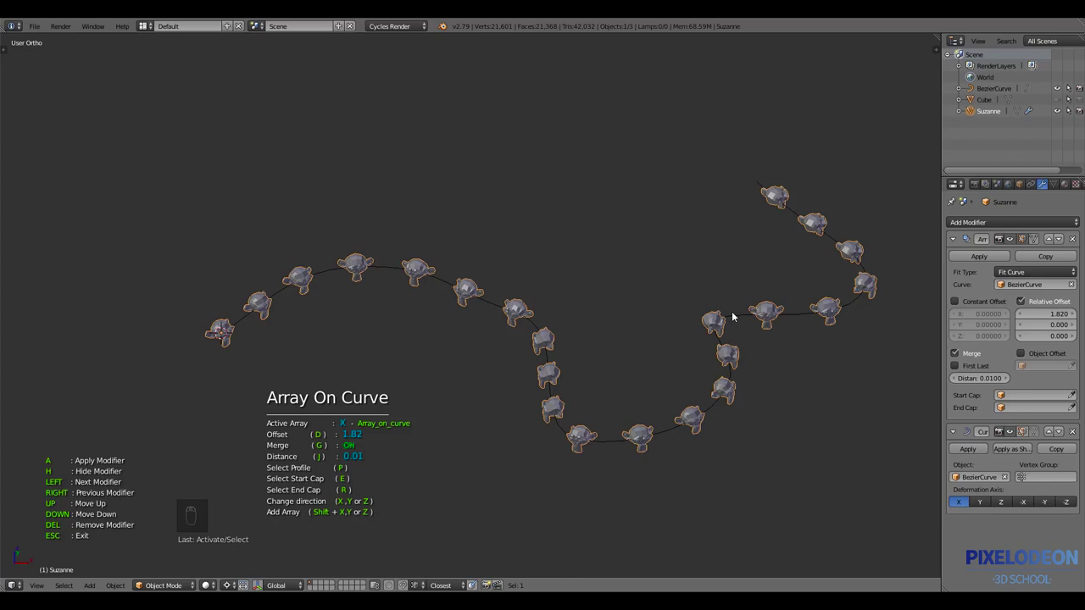
{"action": "key", "text": "x"}
{"action": "key", "text": "shift+a"}
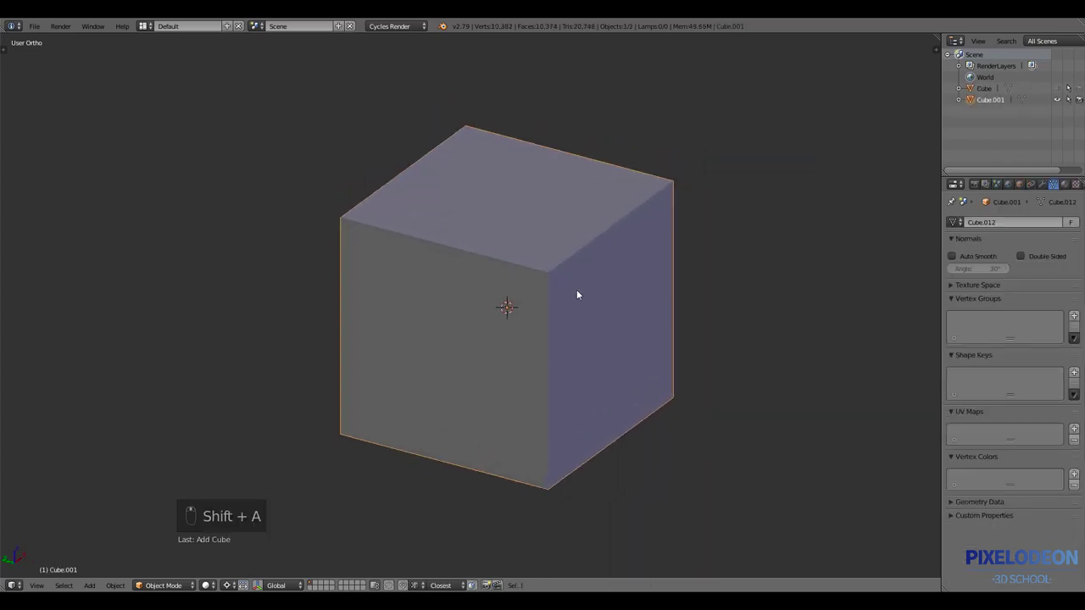
Preview a Speedflow Bevel on all the cube's edges, undo it, and return to Edit Mode
{"action": "key", "text": "Tab"}
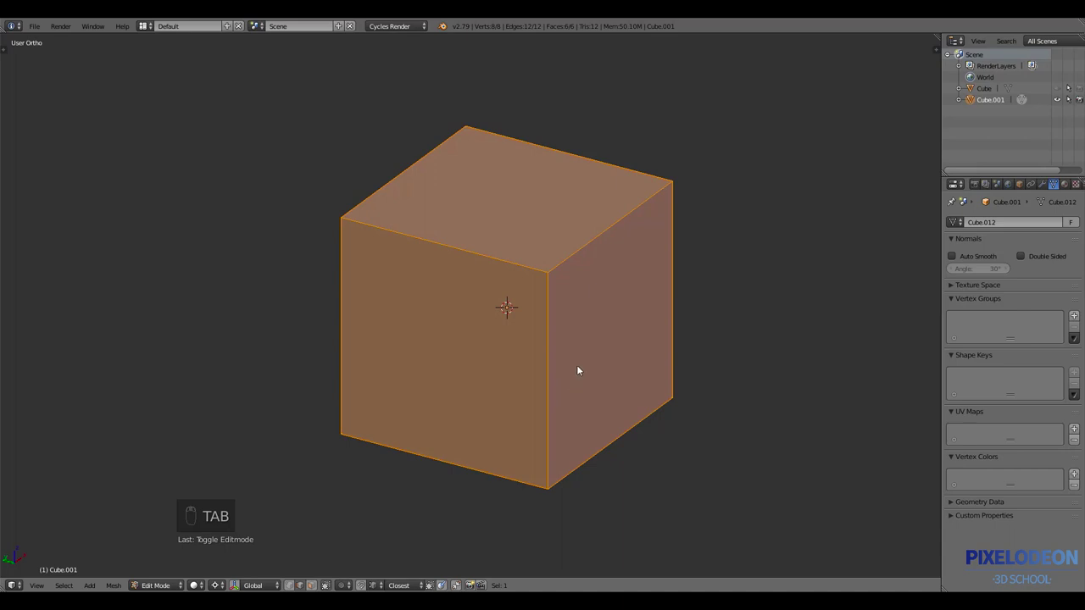
{"action": "key", "text": "Tab"}
{"action": "key", "text": "ctrl+shift+q"}
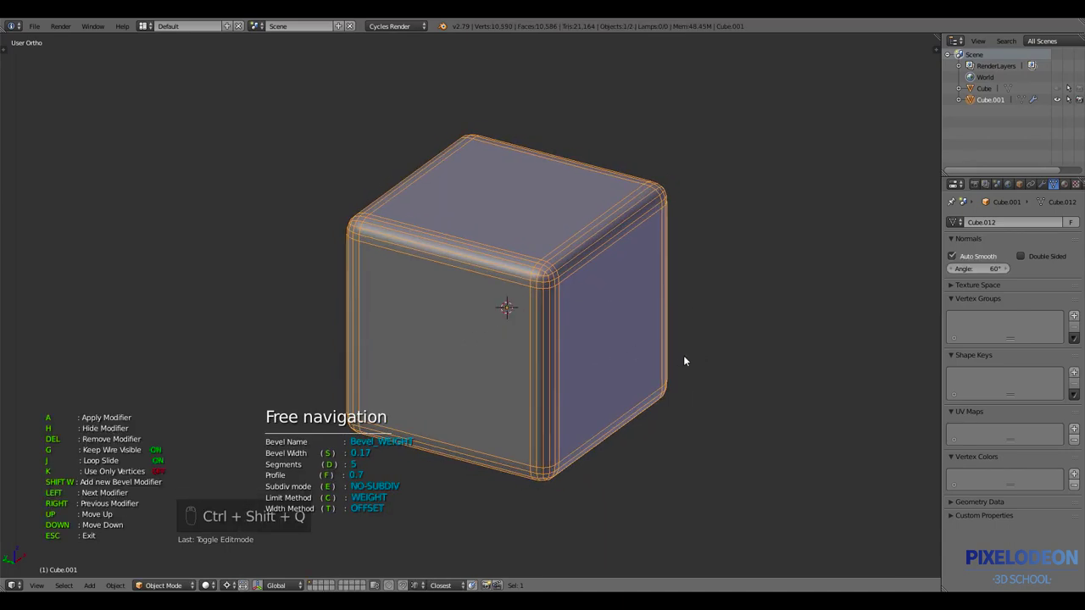
{"action": "key", "text": "ctrl+z"}
{"action": "key", "text": "Tab"}
Mark the two right-side vertical edges with bevel weight and round them with a weight-limited Bevel
{"action": "left_click_drag", "start_coordinate": [560, 366], "coordinate": [584, 359]}
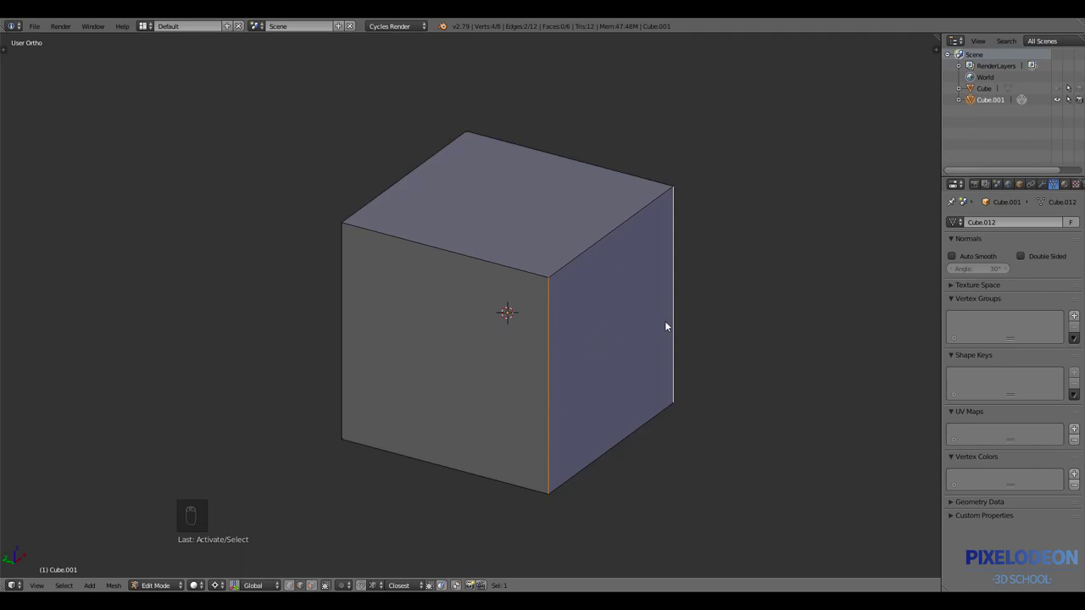
{"action": "key", "text": "ctrl+shift+q"}
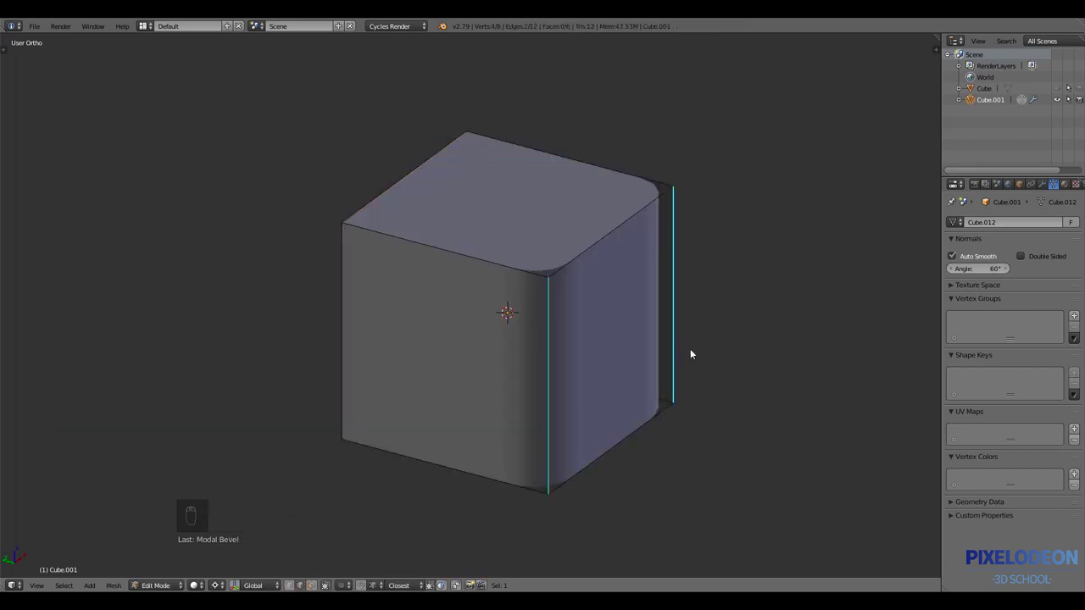
{"action": "left_click_drag", "start_coordinate": [692, 352], "coordinate": [636, 360]}
{"action": "key", "text": "Tab"}
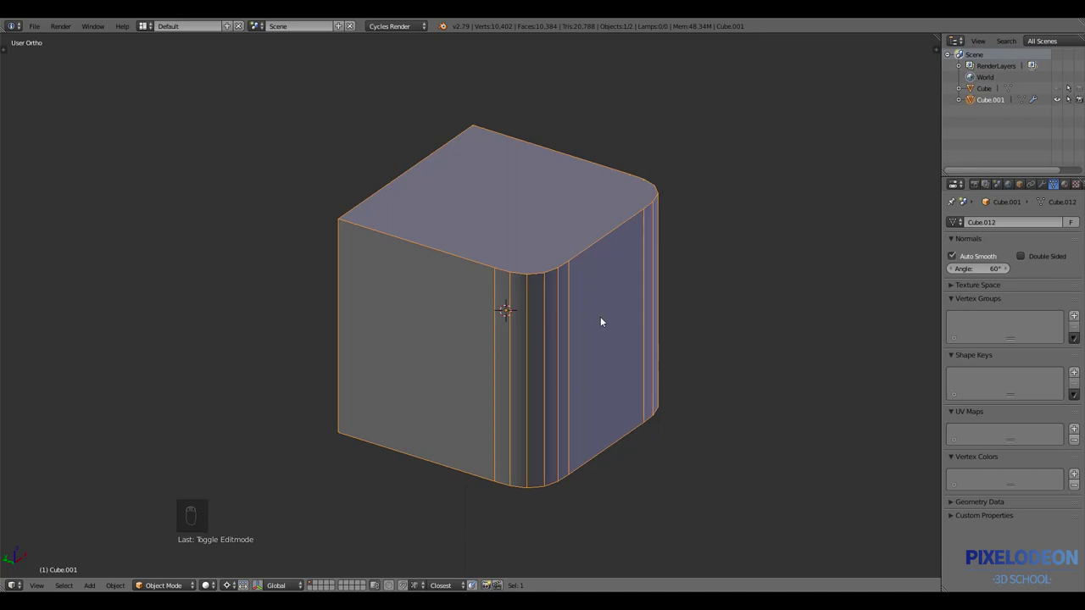
{"action": "key", "text": "ctrl+shift+q"}
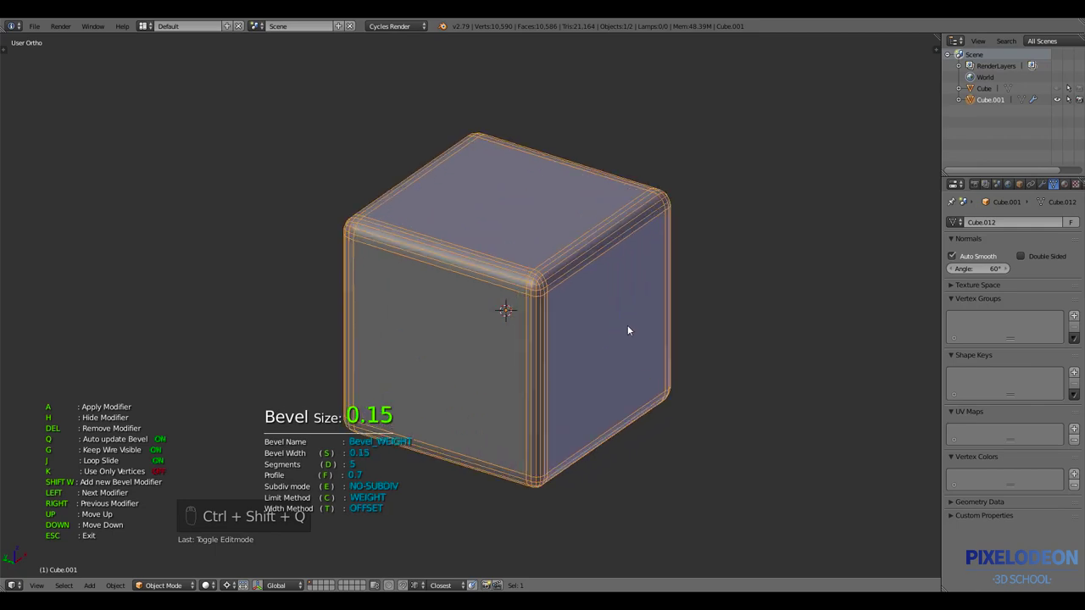
{"action": "left_click_drag", "start_coordinate": [1046, 186], "coordinate": [666, 335]}
{"action": "key", "text": "ctrl+z"}
{"action": "key", "text": "Tab"}
{"action": "key", "text": "Tab"}
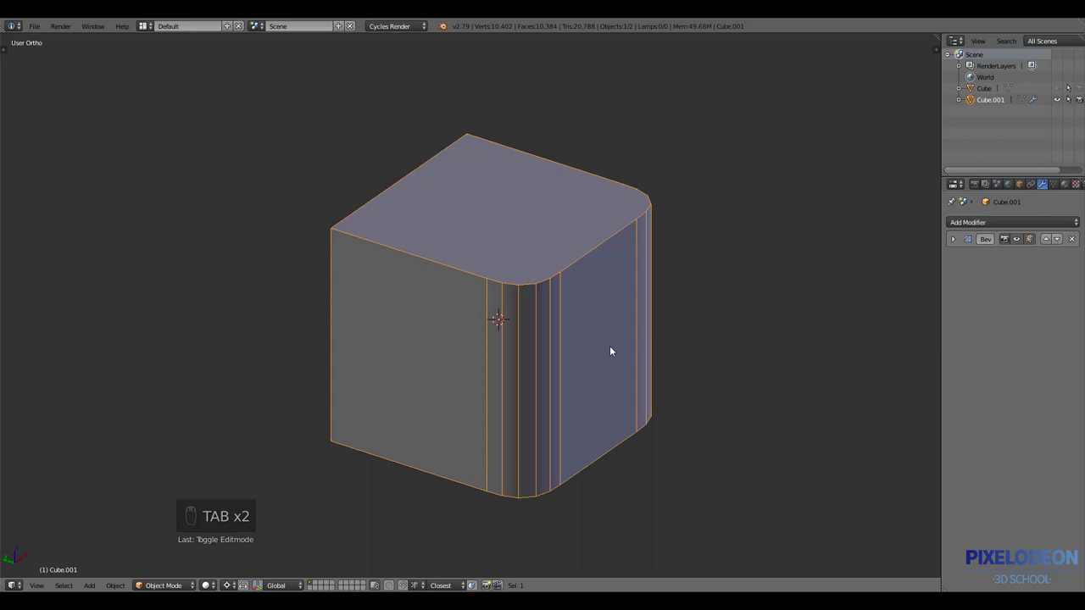
{"action": "key", "text": "Tab"}
{"action": "key", "text": "ctrl+shift+q"}
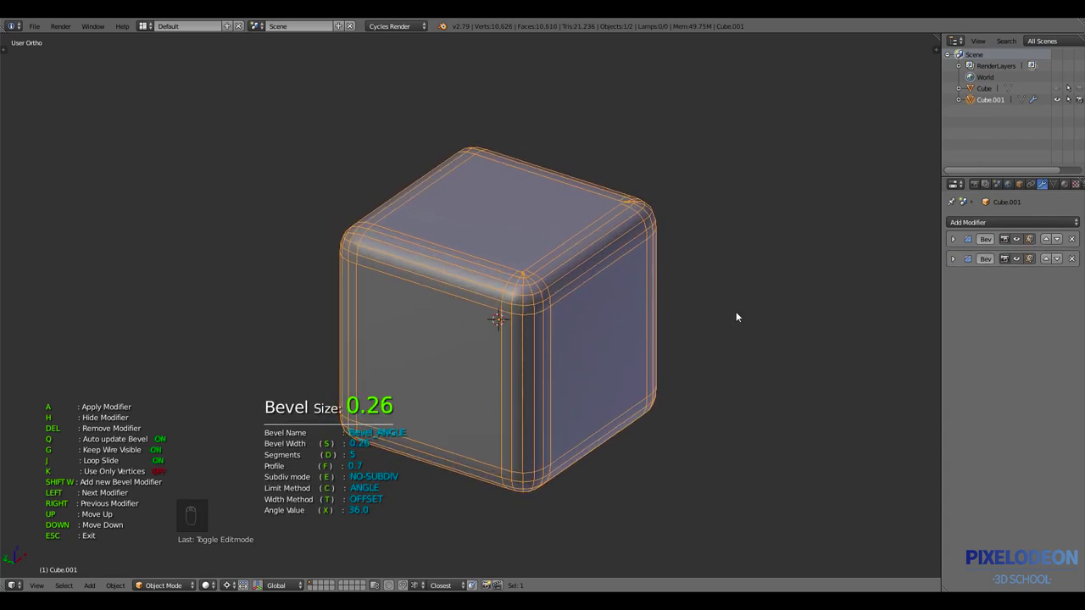
{"action": "left_click_drag", "start_coordinate": [724, 316], "coordinate": [309, 491]}
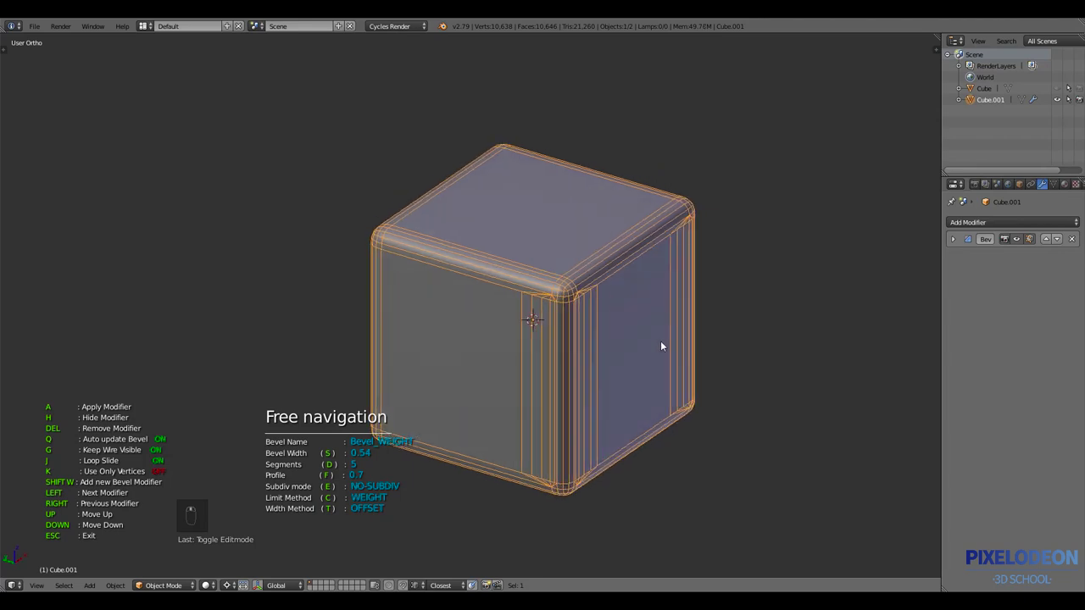
{"action": "left_click_drag", "start_coordinate": [665, 350], "coordinate": [633, 356]}
{"action": "key", "text": "Tab"}
{"action": "left_click_drag", "start_coordinate": [648, 354], "coordinate": [629, 366]}
{"action": "key", "text": "ctrl+z"}
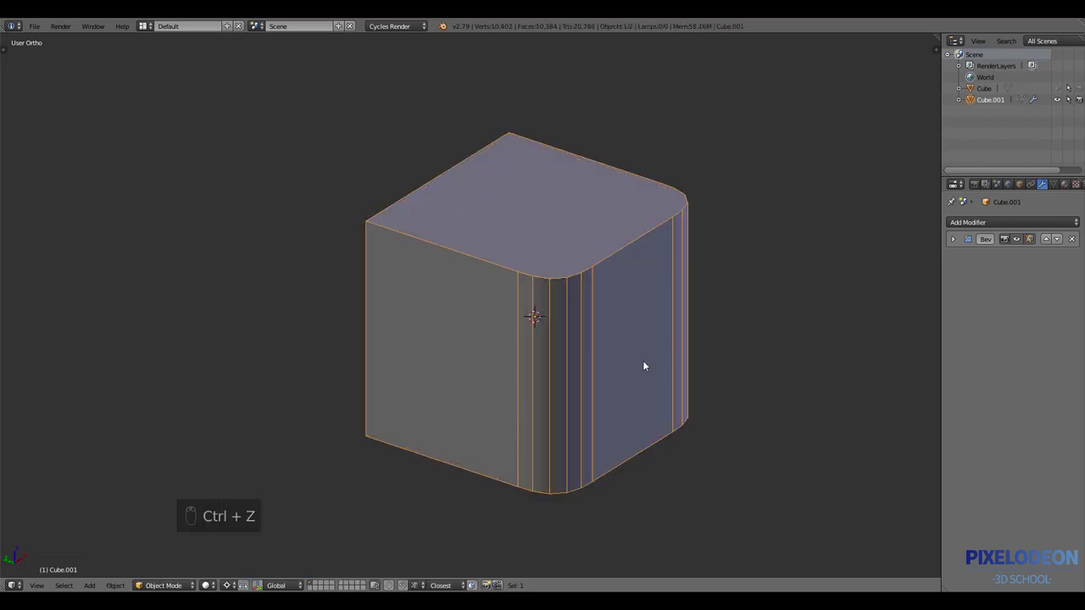
Adjust the Speedflow Bevel size up then back to a moderate rounding on all edges
{"action": "key", "text": "ctrl+shift+q"}
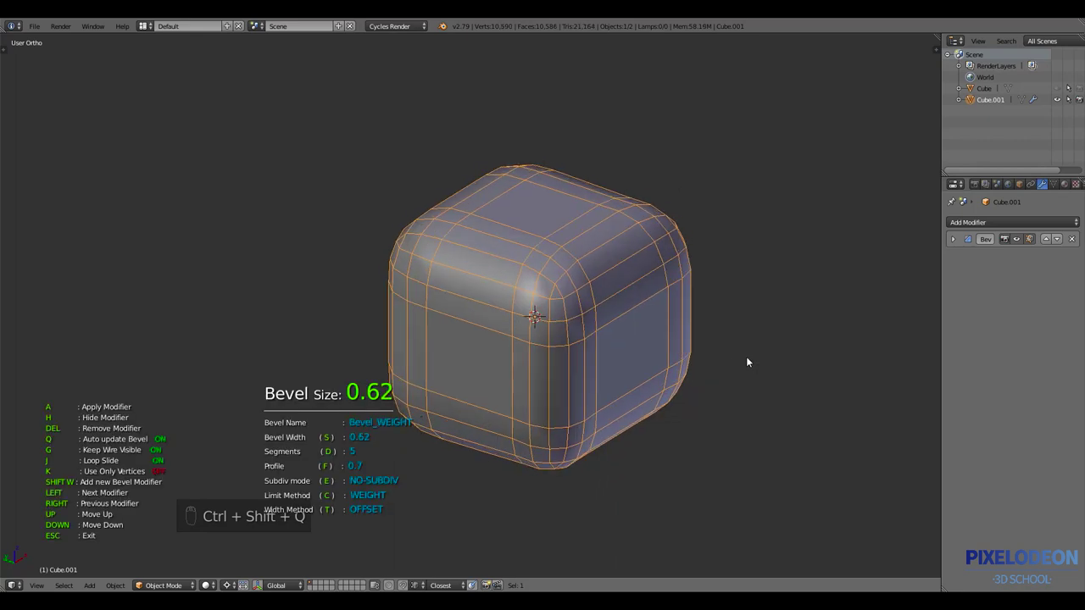
{"action": "left_click", "coordinate": [658, 359]}
{"action": "left_click_drag", "start_coordinate": [657, 349], "coordinate": [636, 348]}
{"action": "key", "text": "ctrl+z"}
{"action": "key", "text": "Tab"}
Orbit freely around the rounded cube before adding a second plain cube
{"action": "key", "text": "ctrl+shift+q"}
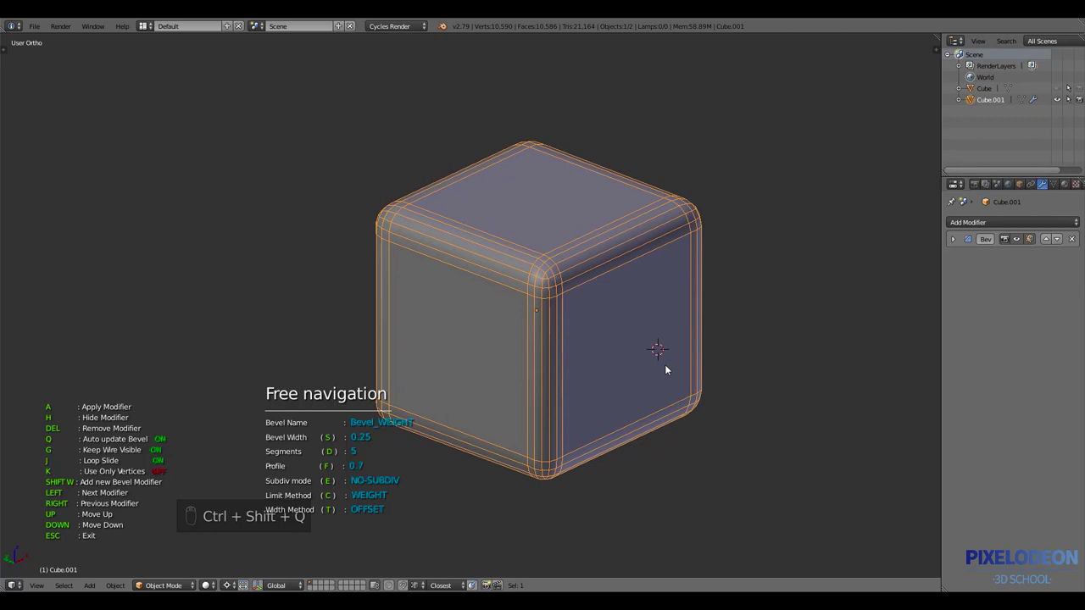
{"action": "left_click_drag", "start_coordinate": [667, 372], "coordinate": [704, 150]}
Shrink the extra Cube.002 and bring it up to the rounded cube's top edge
{"action": "key", "text": "shift+a"}
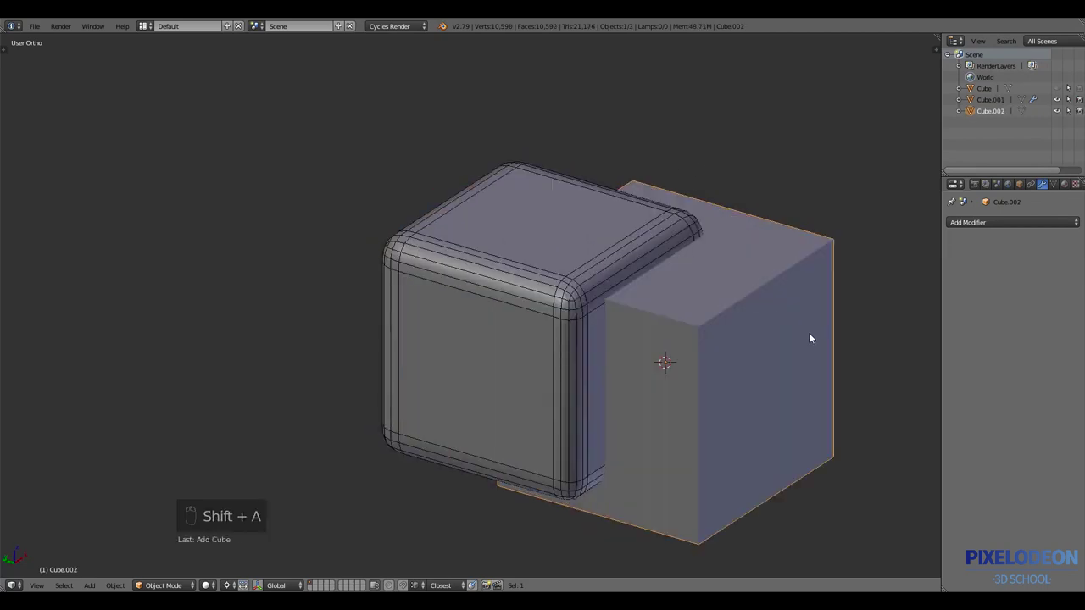
{"action": "key", "text": "s"}
{"action": "key", "text": "g"}
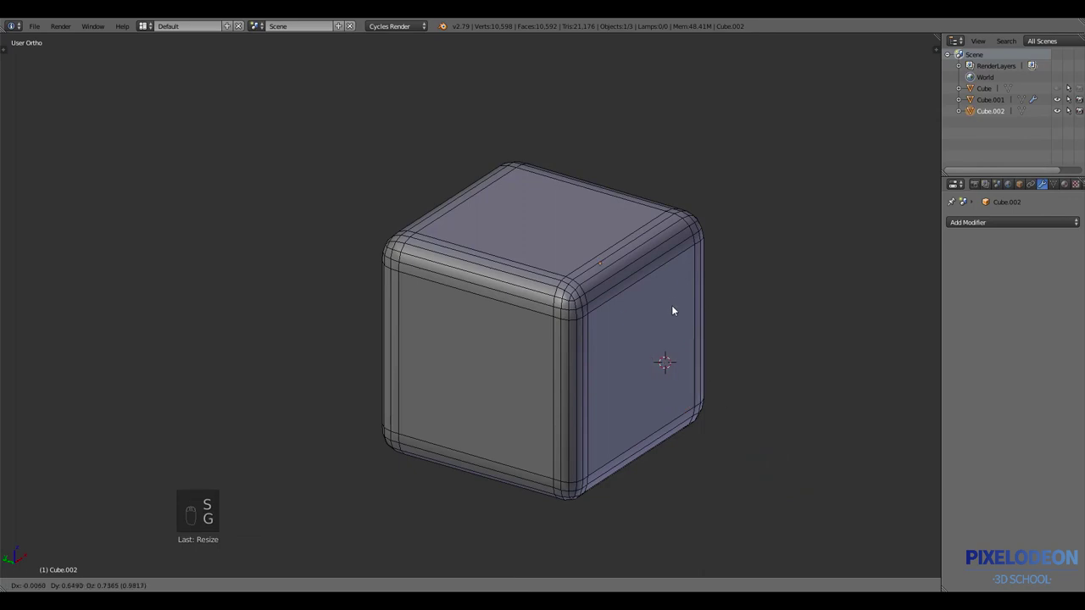
{"action": "key", "text": "g"}
{"action": "key", "text": "g"}
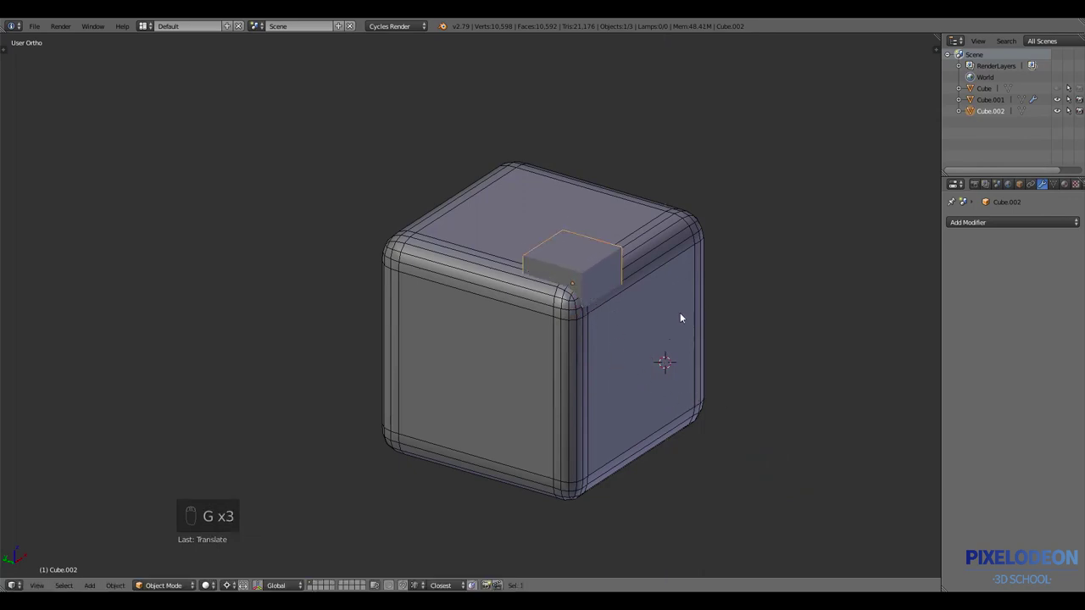
Resize the small cube again and settle it overlapping the top corner
{"action": "key", "text": "s"}
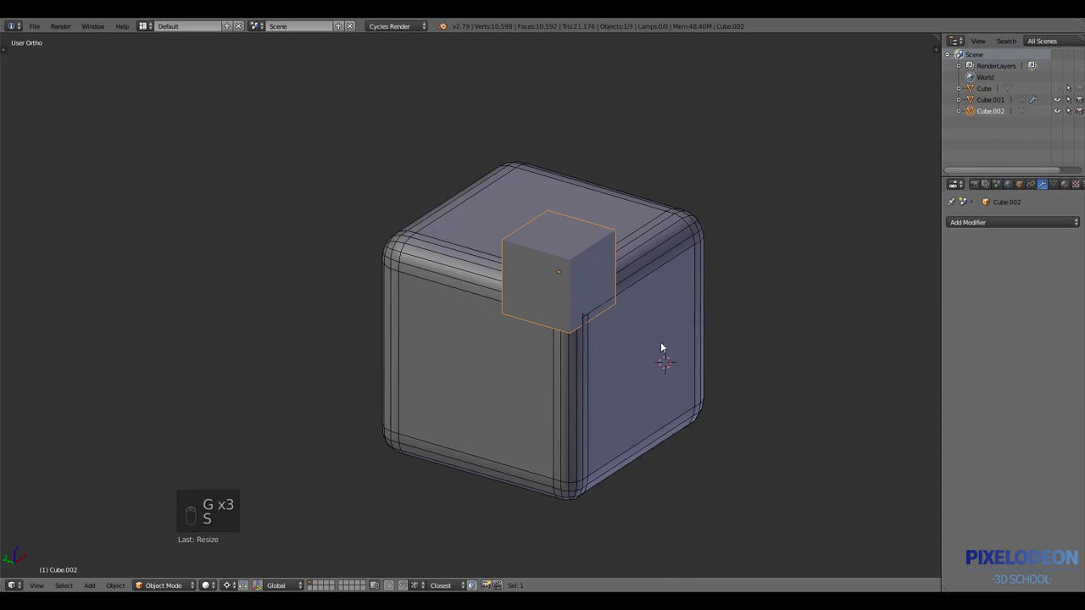
{"action": "key", "text": "KP_Subtract"}
{"action": "key", "text": "."}
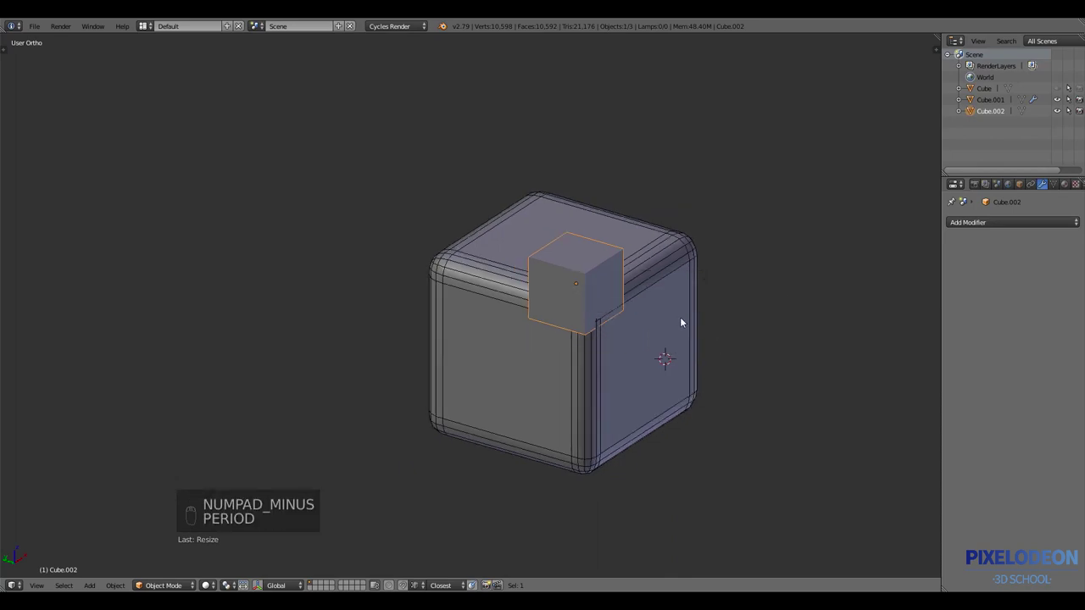
{"action": "key", "text": "g"}
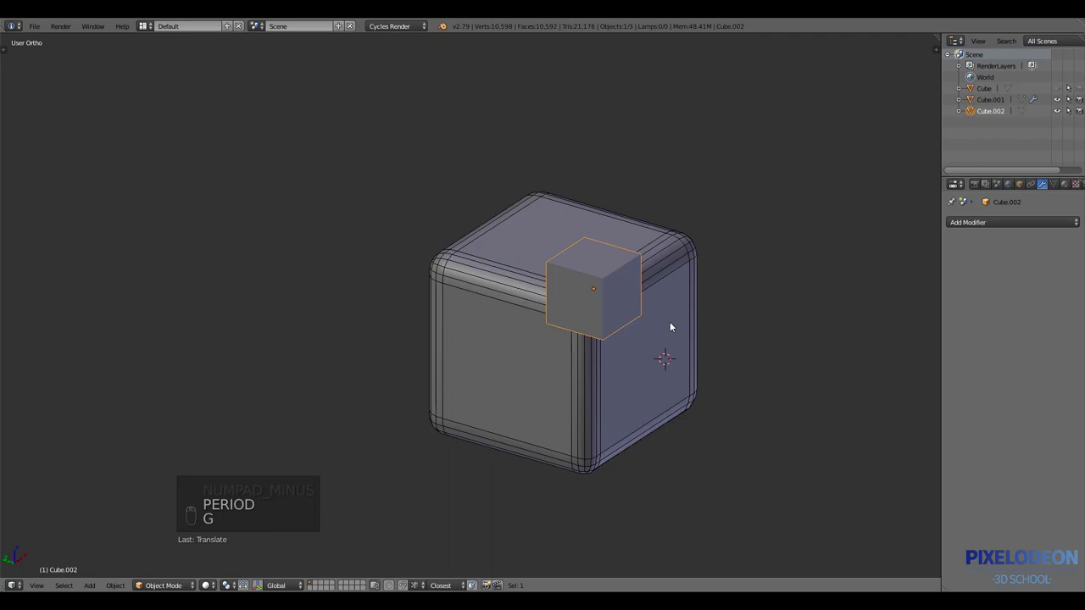
{"action": "key", "text": "g"}
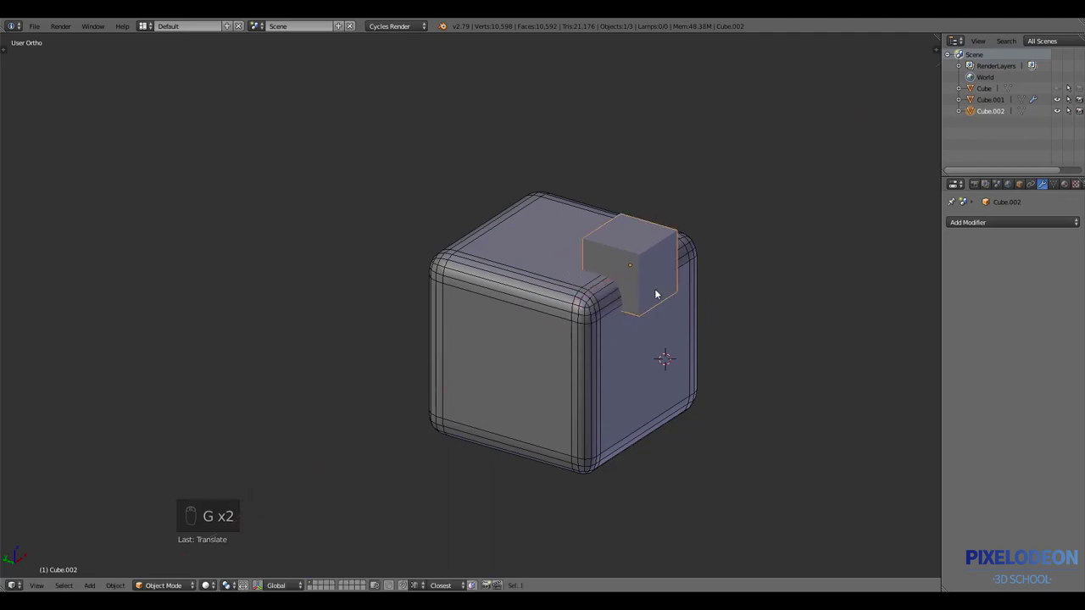
{"action": "left_click_drag", "start_coordinate": [662, 311], "coordinate": [692, 337]}
Subtract the small cube from the rounded cube with a Difference boolean from the pie menu
{"action": "key", "text": "s"}
{"action": "key", "text": "g"}
{"action": "key", "text": "ctrl+shift+q"}
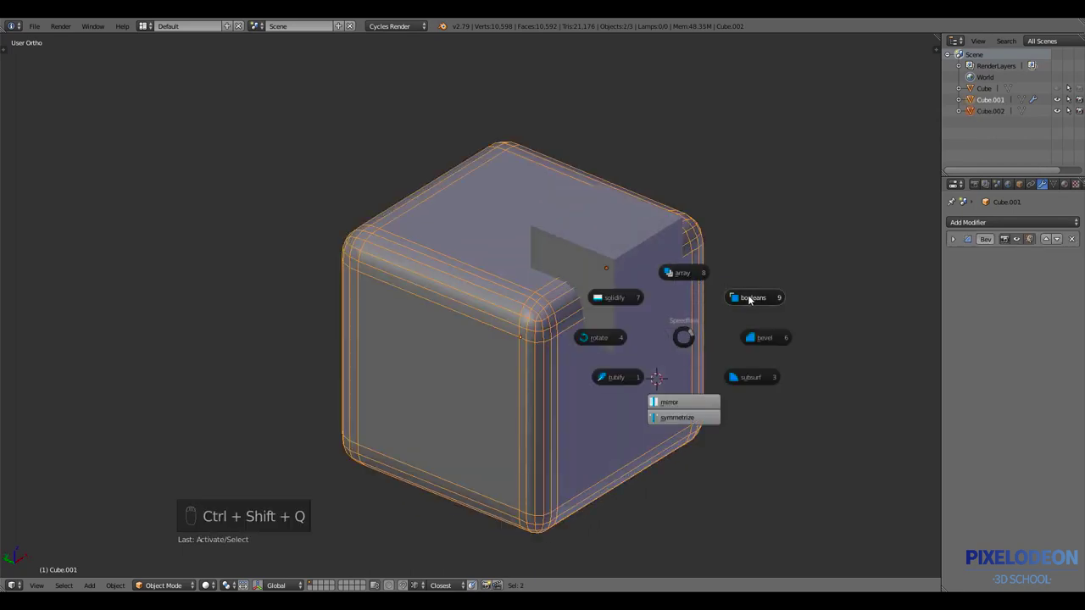
{"action": "left_click_drag", "start_coordinate": [687, 288], "coordinate": [773, 300]}
{"action": "key", "text": "ctrl+shift+q"}
{"action": "left_click", "coordinate": [653, 331]}
{"action": "left_click", "coordinate": [697, 368]}
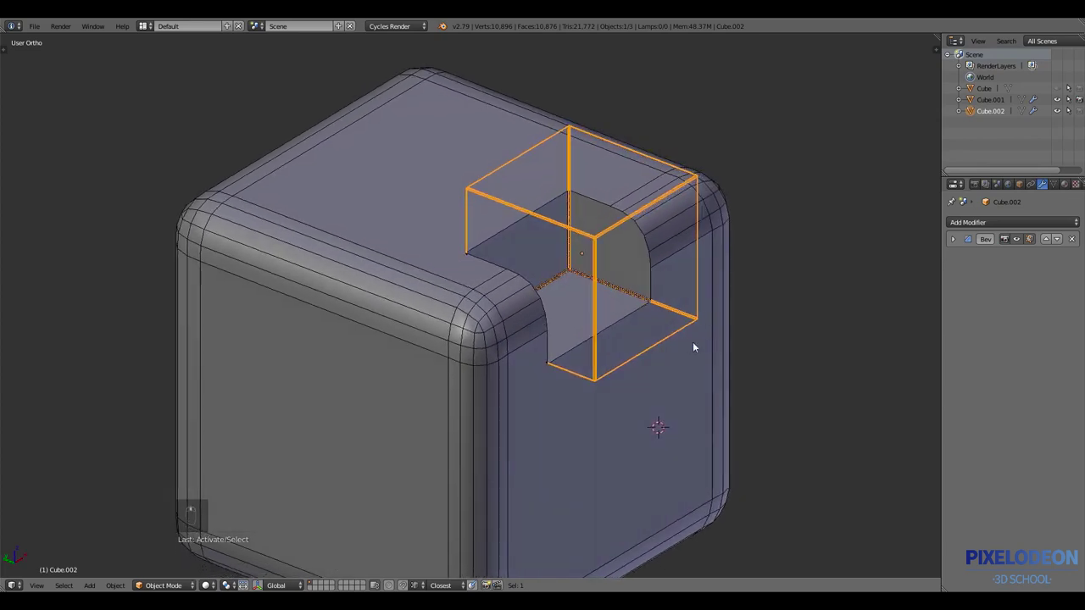
Add a new Bevel modifier after the Boolean to round the notch edges
{"action": "left_click_drag", "start_coordinate": [726, 311], "coordinate": [715, 336]}
{"action": "key", "text": "ctrl+shift+q"}
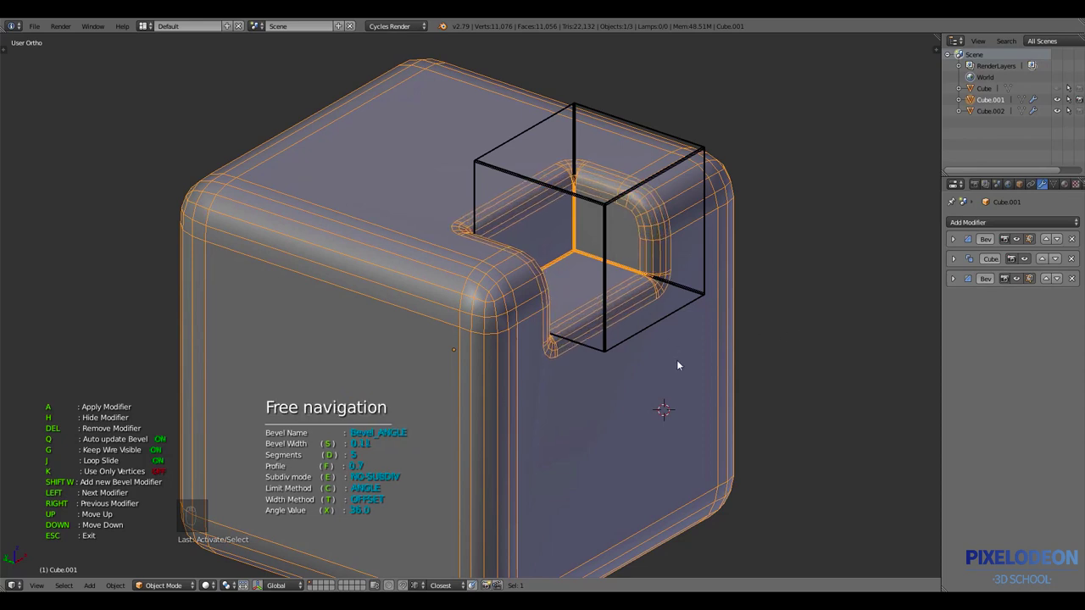
{"action": "left_click_drag", "start_coordinate": [703, 331], "coordinate": [673, 375]}
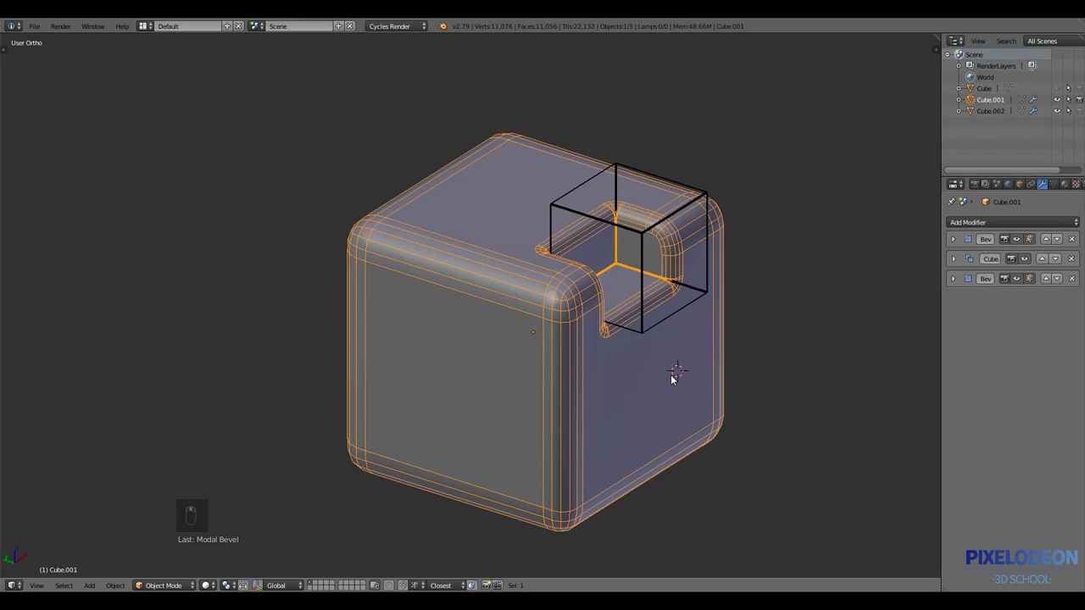
Try a Mirror modifier on the rounded cube, then remove it again
{"action": "key", "text": "ctrl+shift+q"}
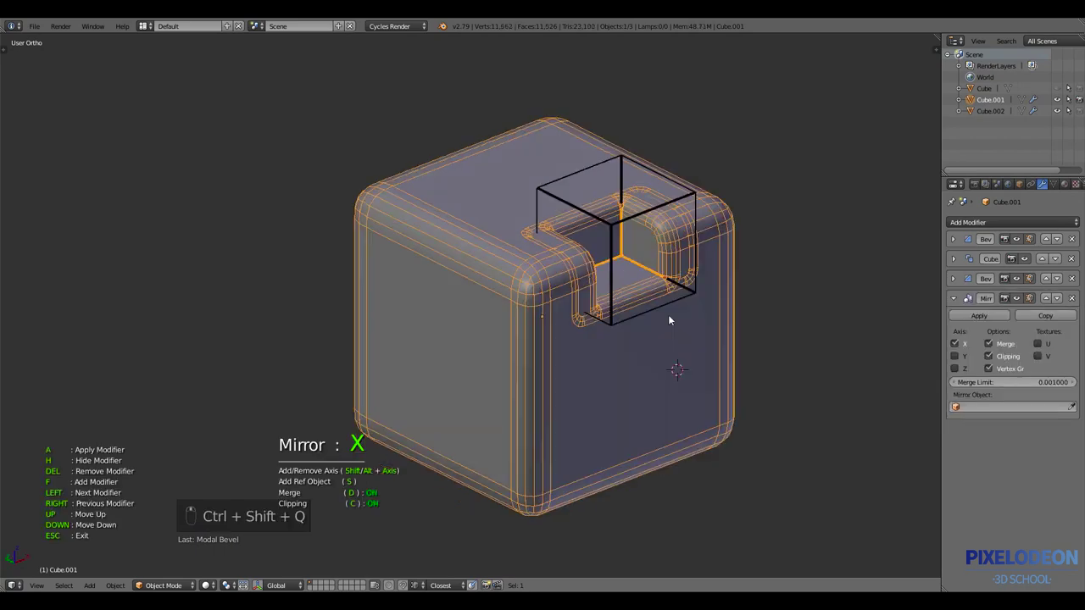
{"action": "left_click_drag", "start_coordinate": [670, 308], "coordinate": [342, 488]}
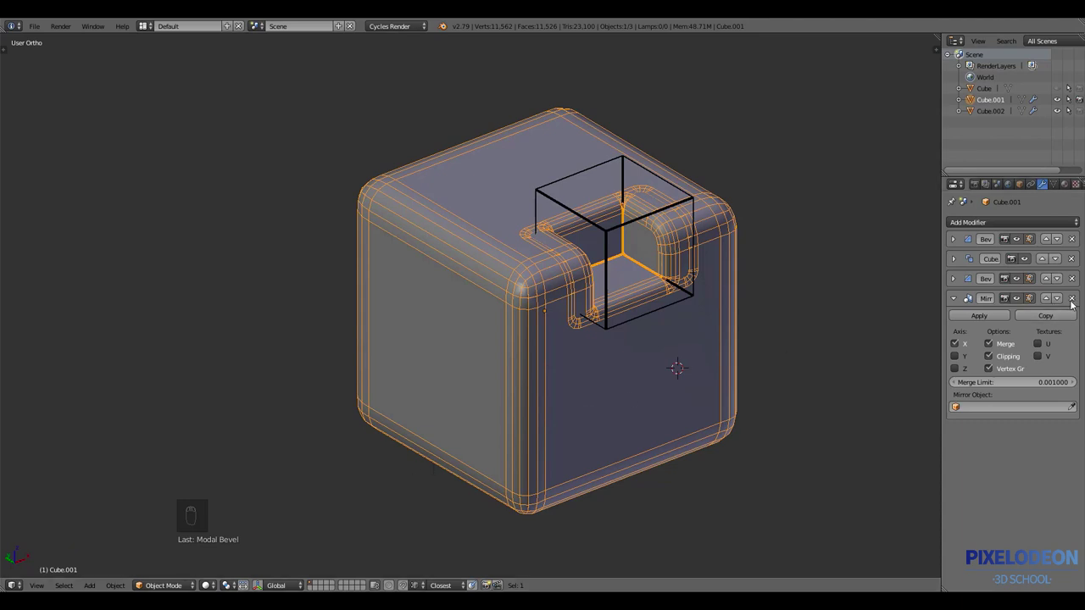
{"action": "left_click_drag", "start_coordinate": [1053, 301], "coordinate": [709, 326]}
Loop cut the rounded cube through its centre in Edit Mode
{"action": "key", "text": "Tab"}
{"action": "key", "text": "ctrl+r"}
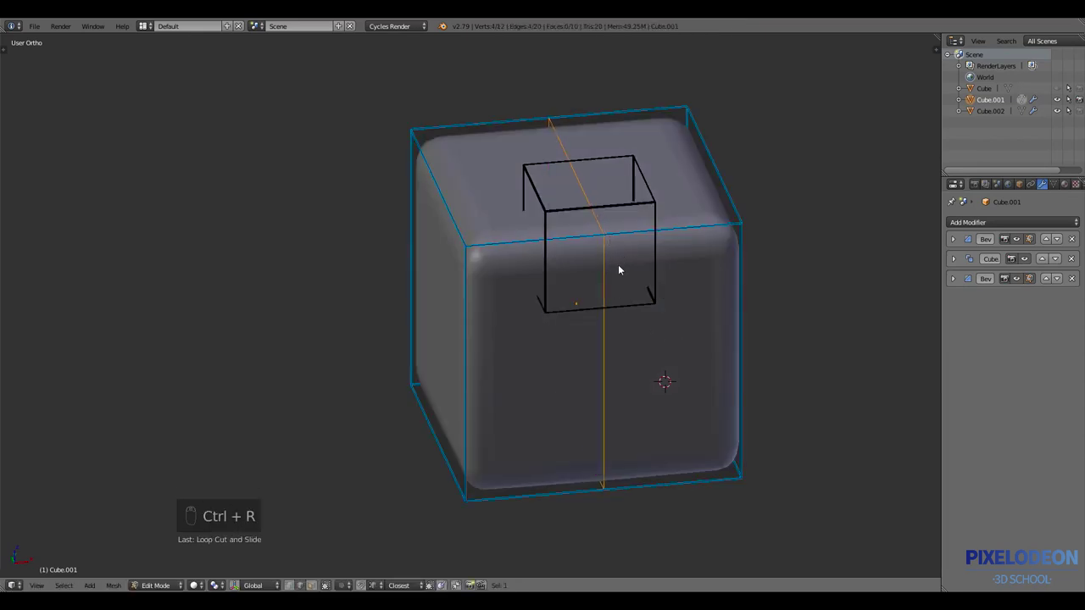
{"action": "key", "text": "v"}
{"action": "left_click_drag", "start_coordinate": [720, 230], "coordinate": [716, 233]}
Delete one half's faces and restore it with a Mirror modifier
{"action": "key", "text": "l"}
{"action": "key", "text": "x"}
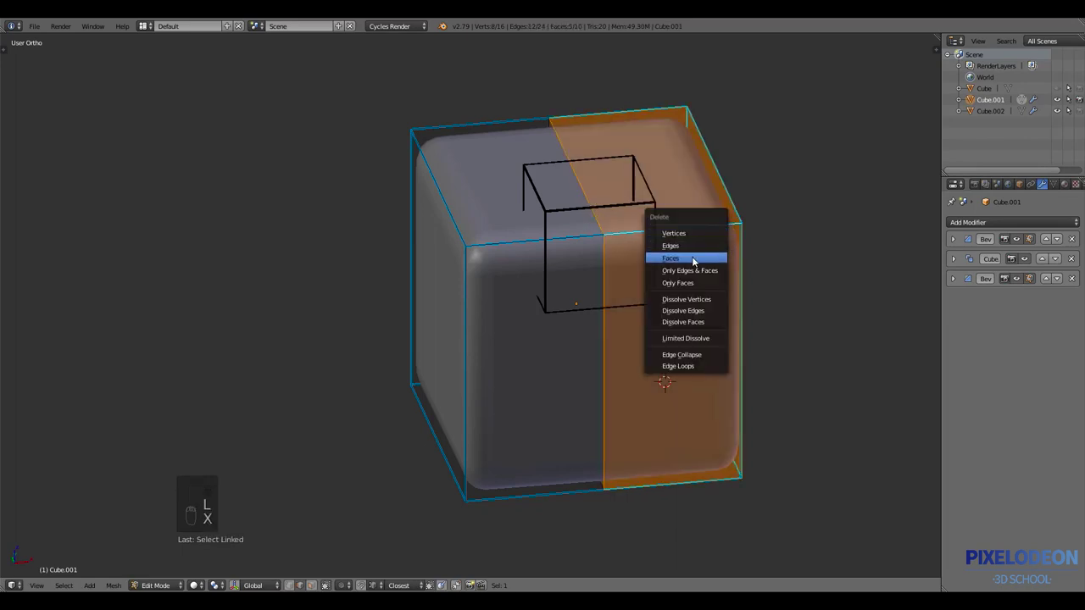
{"action": "key", "text": "Tab"}
Move the Mirror modifier up to second place, above the Boolean, then select Cube.002
{"action": "left_click_drag", "start_coordinate": [665, 304], "coordinate": [660, 310]}
{"action": "key", "text": "ctrl+shift+q"}
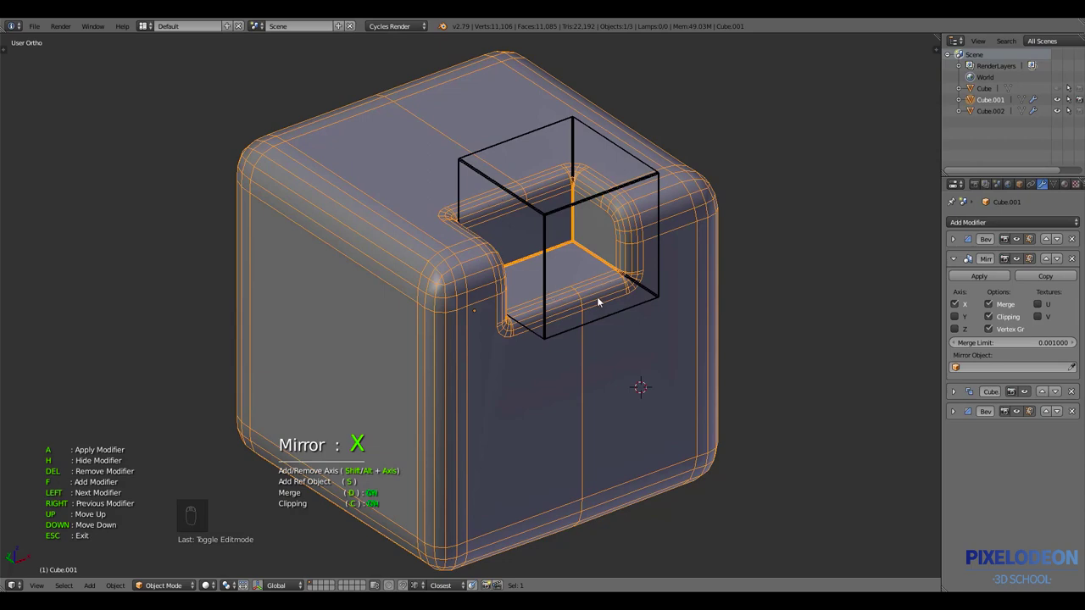
{"action": "middle_click", "coordinate": [657, 307]}
{"action": "middle_click", "coordinate": [689, 304]}
{"action": "middle_click", "coordinate": [650, 309]}
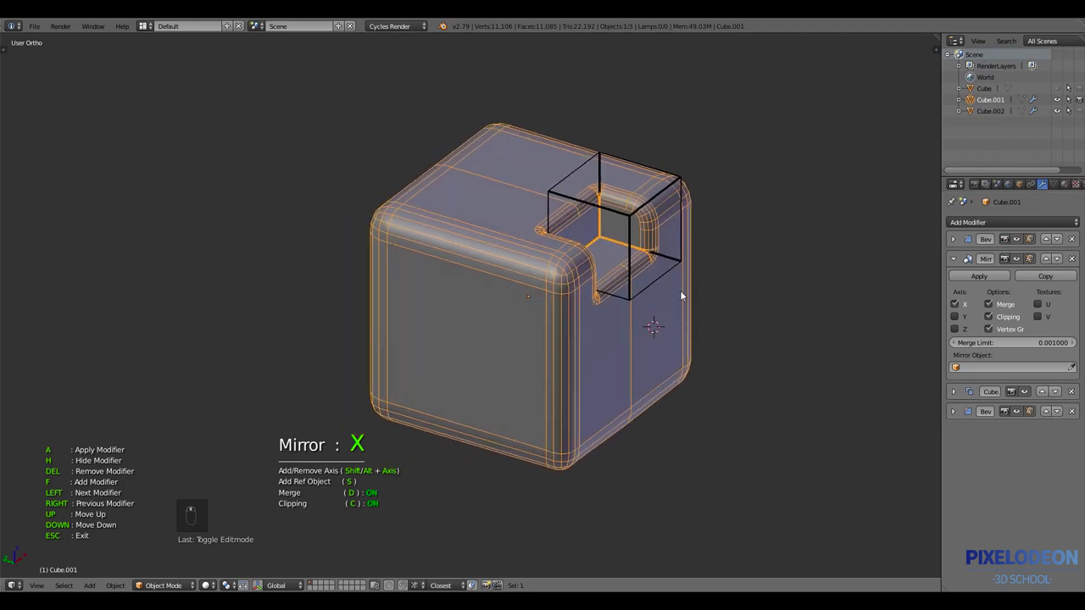
{"action": "left_click_drag", "start_coordinate": [682, 256], "coordinate": [737, 274]}
Duplicate the cutter's mesh down to the bottom edge so a second notch is cut
{"action": "key", "text": "Tab"}
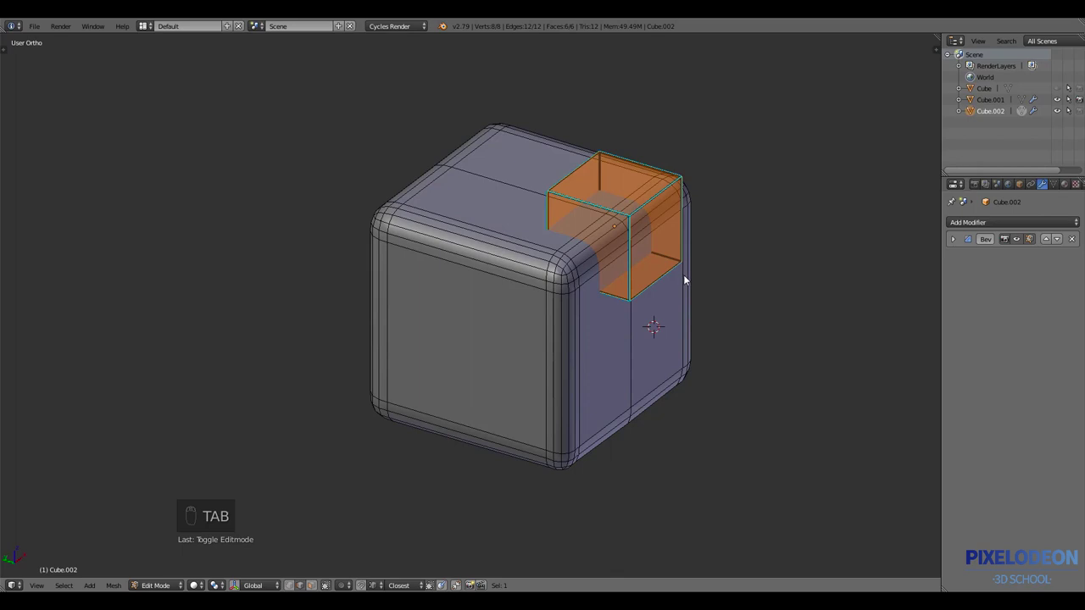
{"action": "key", "text": "shift+d"}
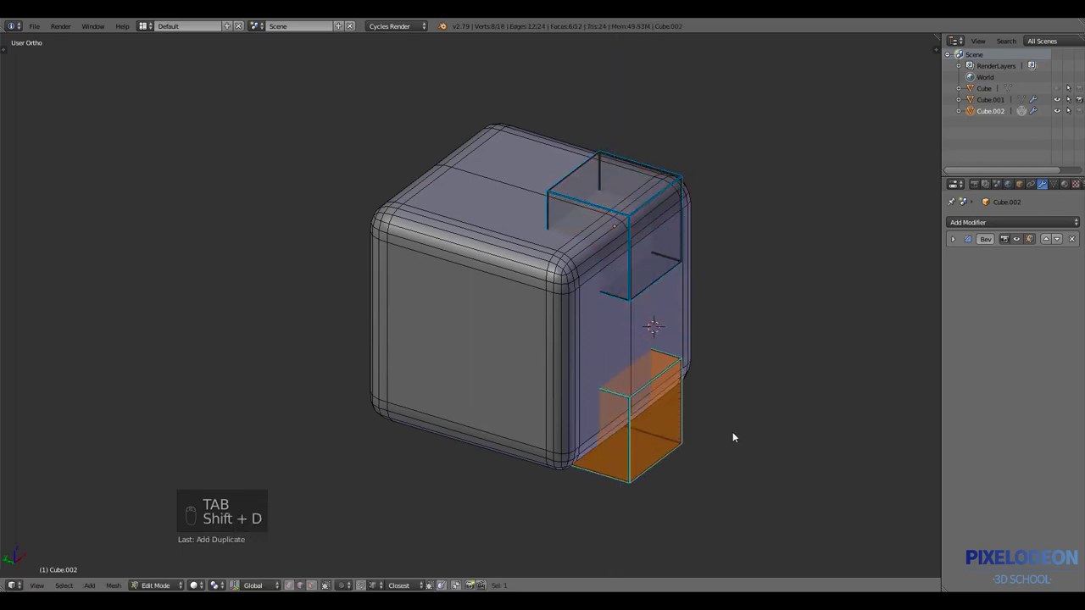
{"action": "key", "text": "s"}
{"action": "key", "text": "Tab"}
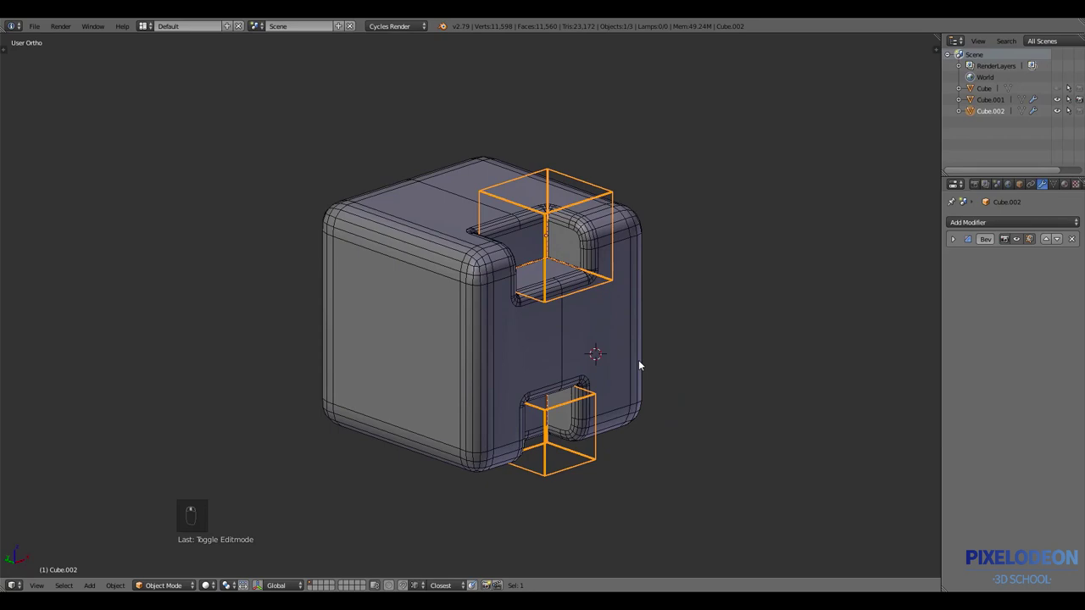
Adjust the notch Bevel modifier's width and segments in the modifier overlay
{"action": "key", "text": "ctrl+shift+q"}
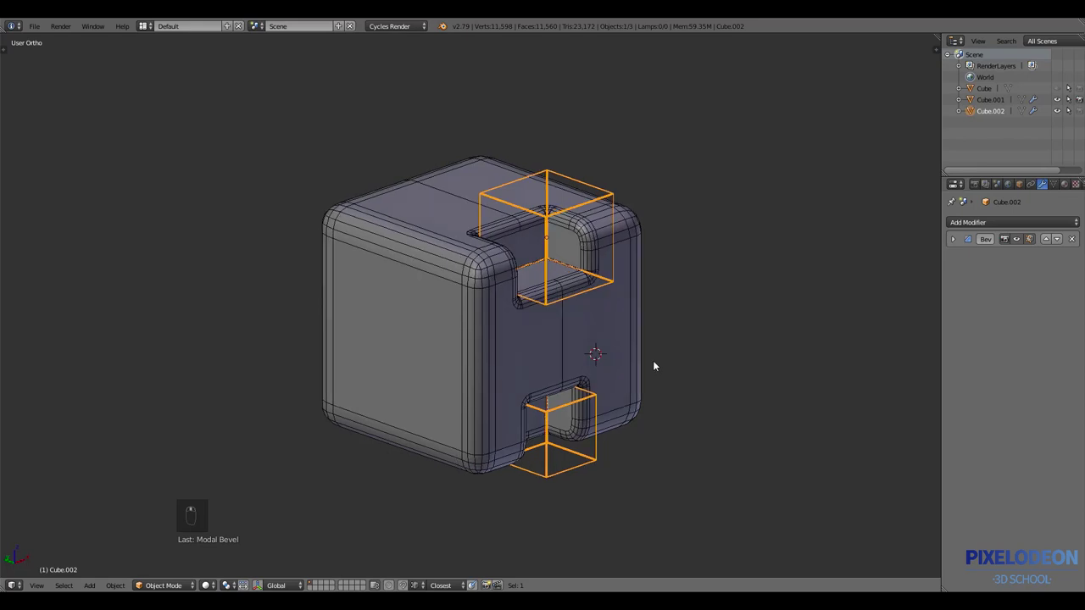
{"action": "key", "text": "ctrl+shift+q"}
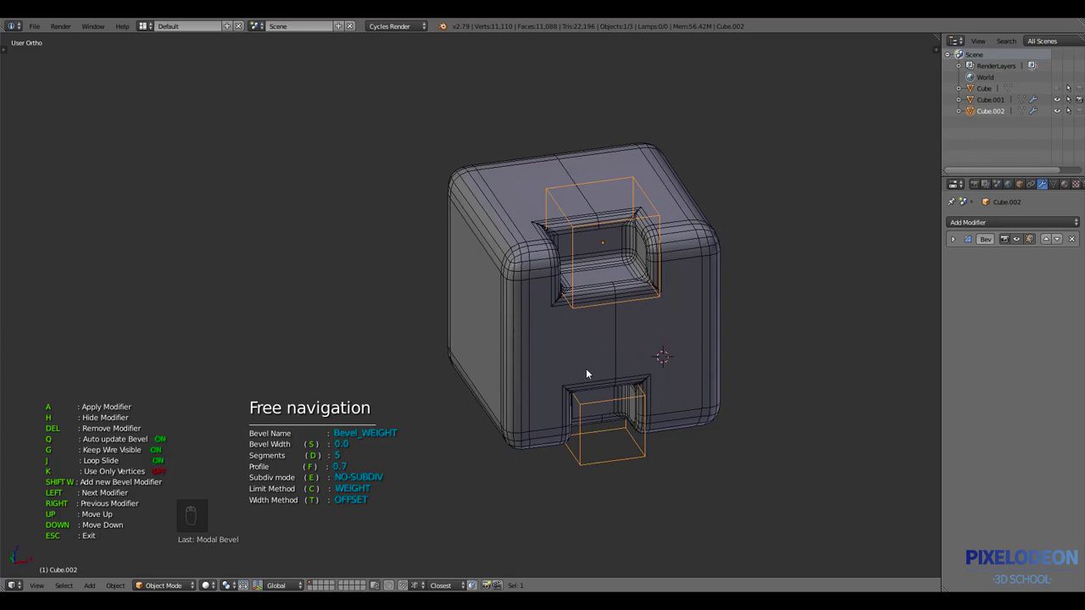
Flatten the notch bevel, confirm it and exit the modifier overlay
{"action": "left_click_drag", "start_coordinate": [643, 362], "coordinate": [677, 378]}
{"action": "key", "text": "t"}
{"action": "key", "text": "t"}
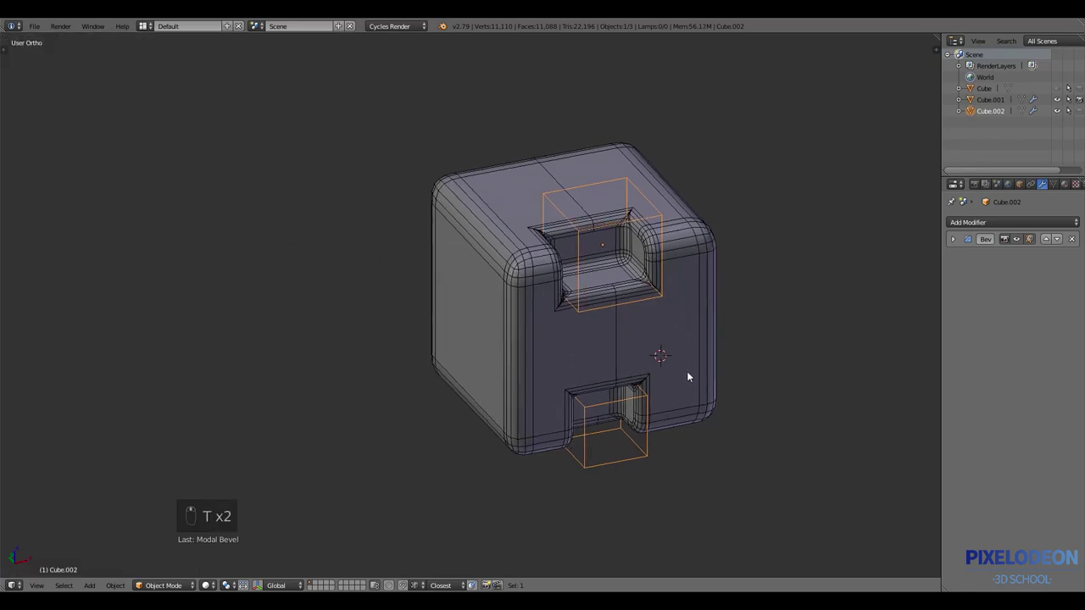
{"action": "left_click", "coordinate": [690, 377]}
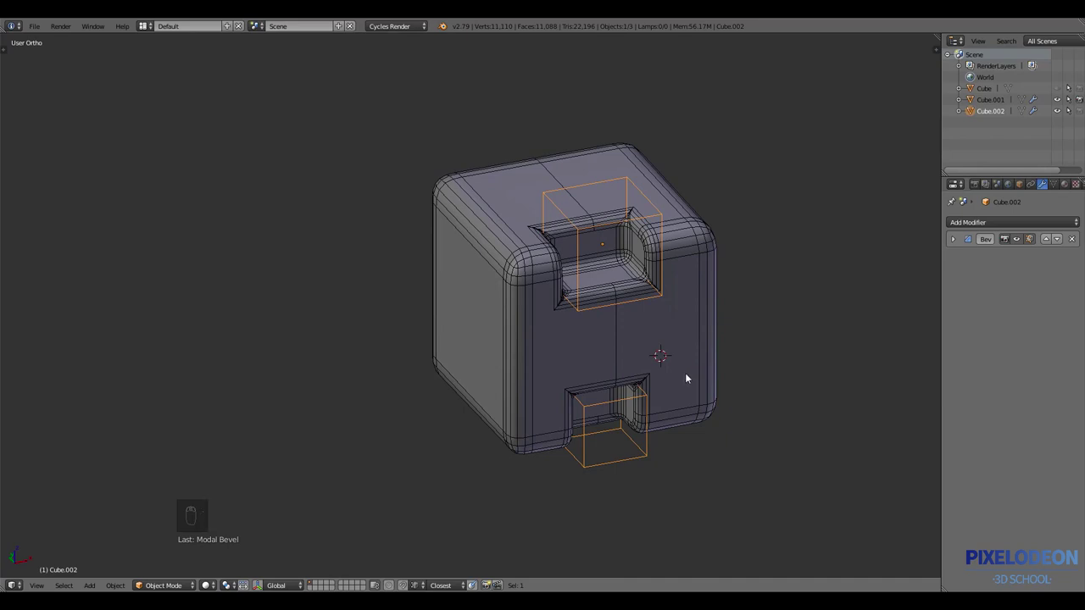